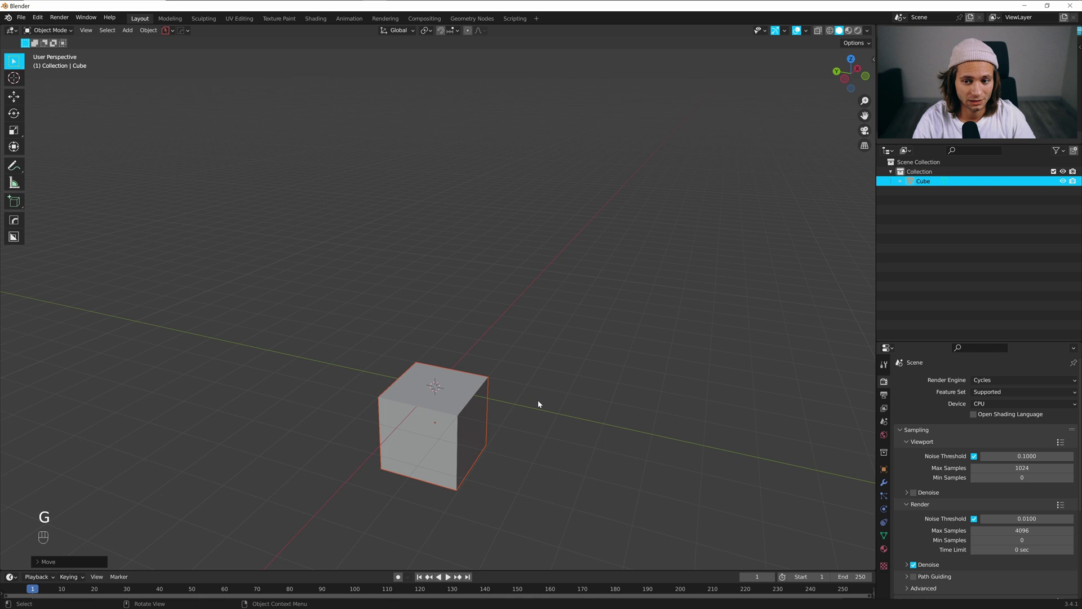
Orbit around the default cube and briefly check the object origin pie options
left_click(570, 364)
left_click_drag(606, 266, 603, 297)
left_click_drag(575, 368, 548, 306)
left_click(491, 342)
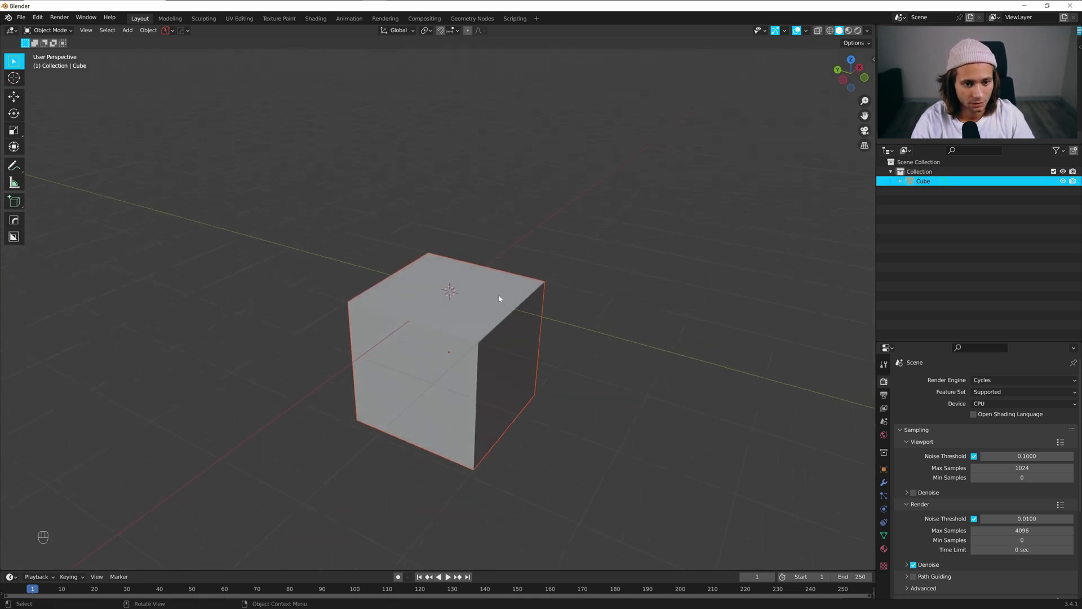
left_click(539, 293)
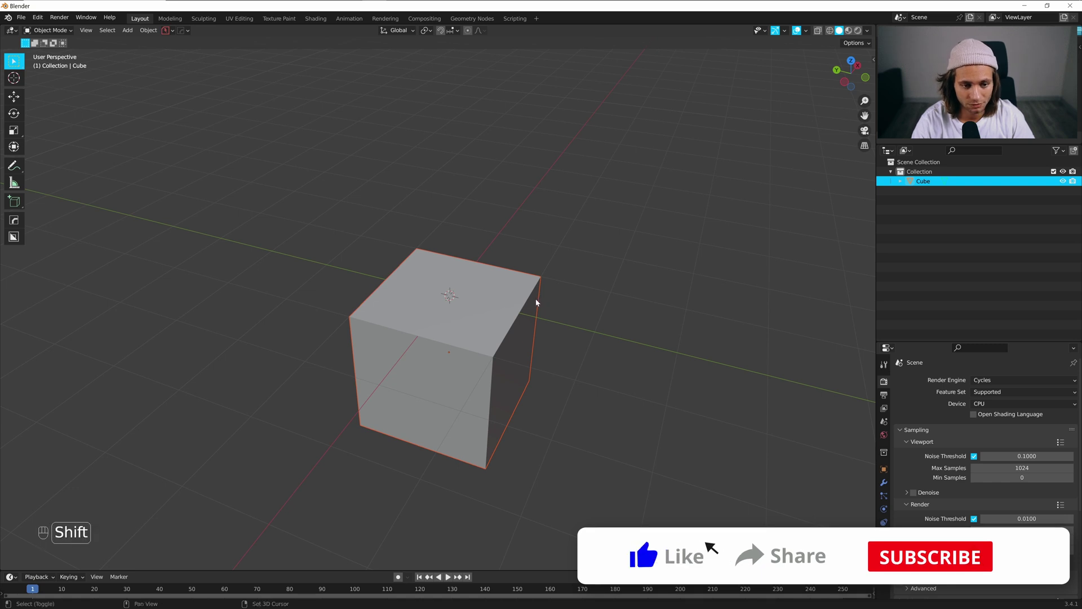
key("shift+s")
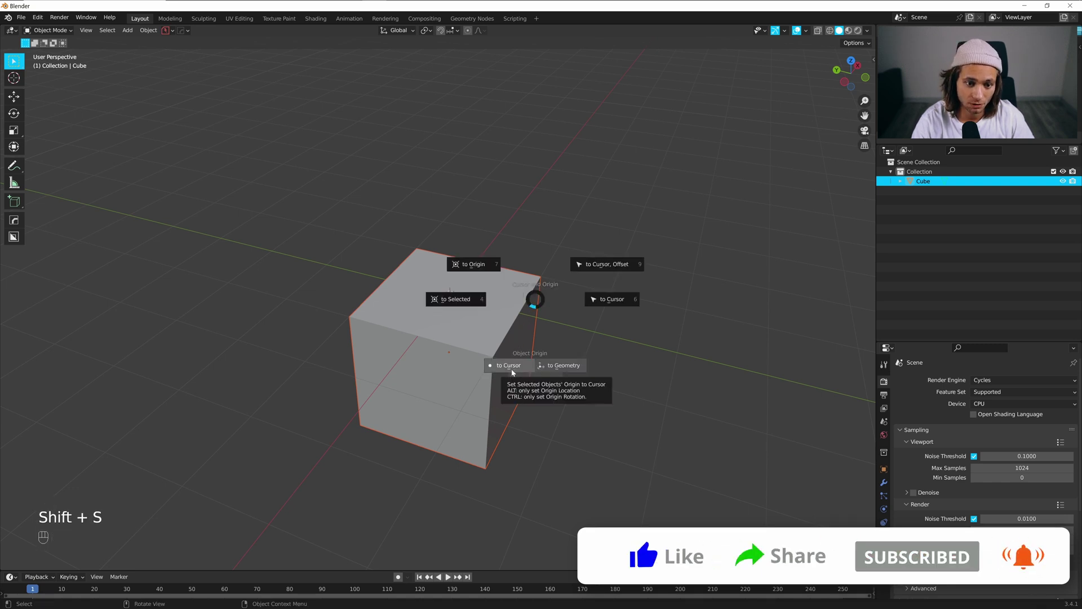
right_click(556, 340)
Activate BoxCutter on the cube and bring up its shape choices
right_click(526, 304)
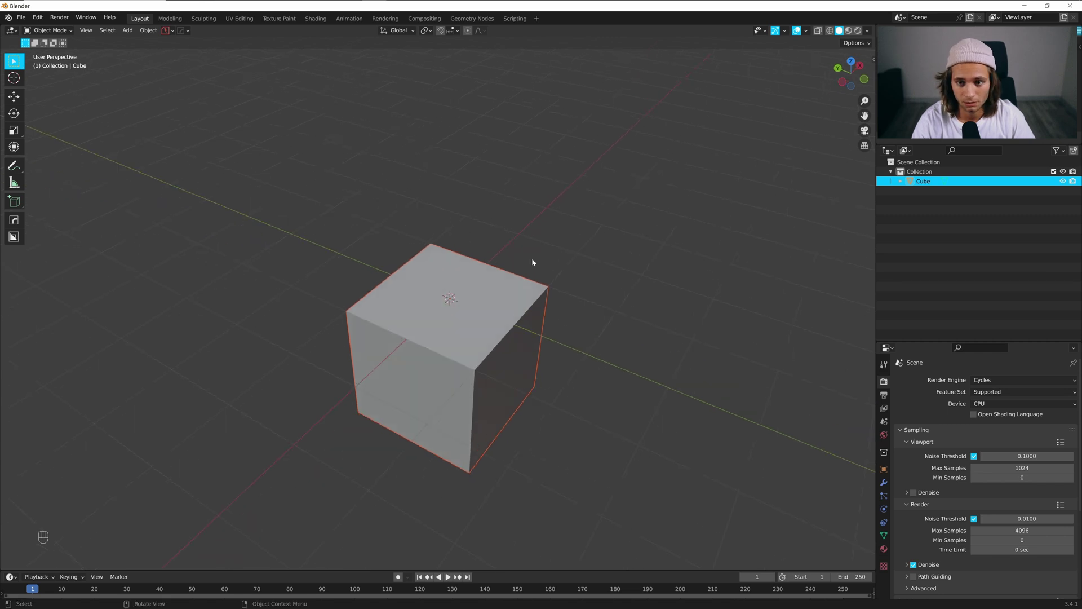
key("alt+w")
key("d")
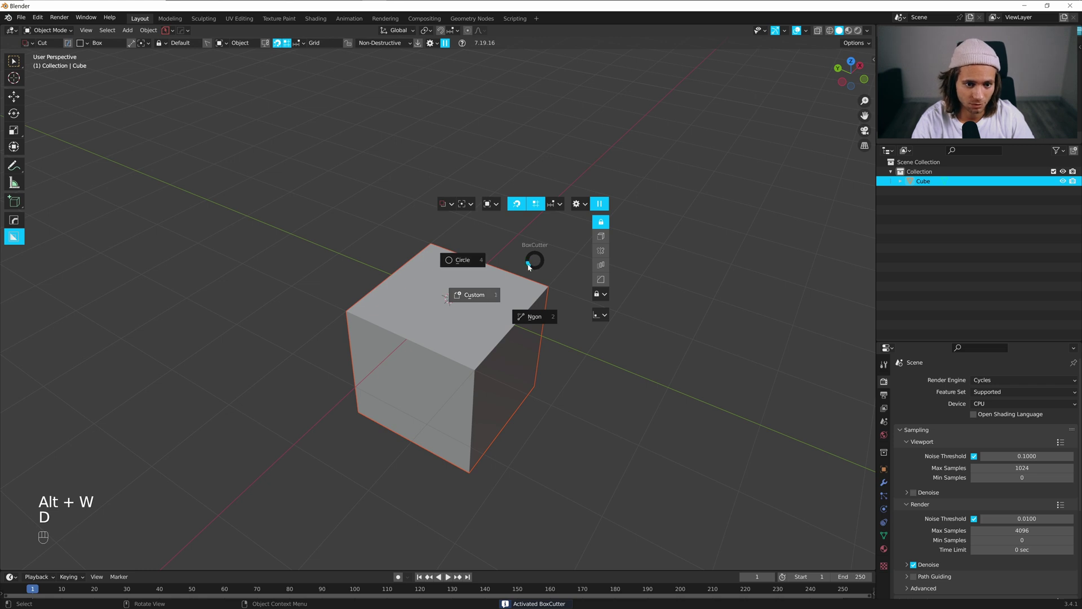
Draw a long rectangle on the cube's top face and push the cut down into it
left_click(497, 301)
left_click_drag(501, 307, 526, 288)
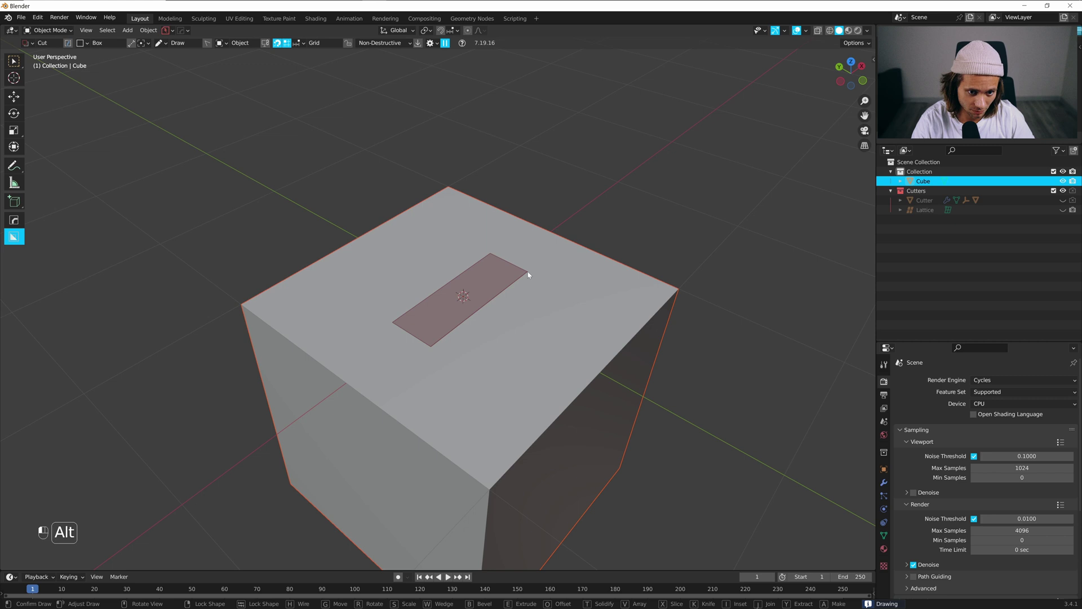
left_click_drag(531, 273, 530, 301)
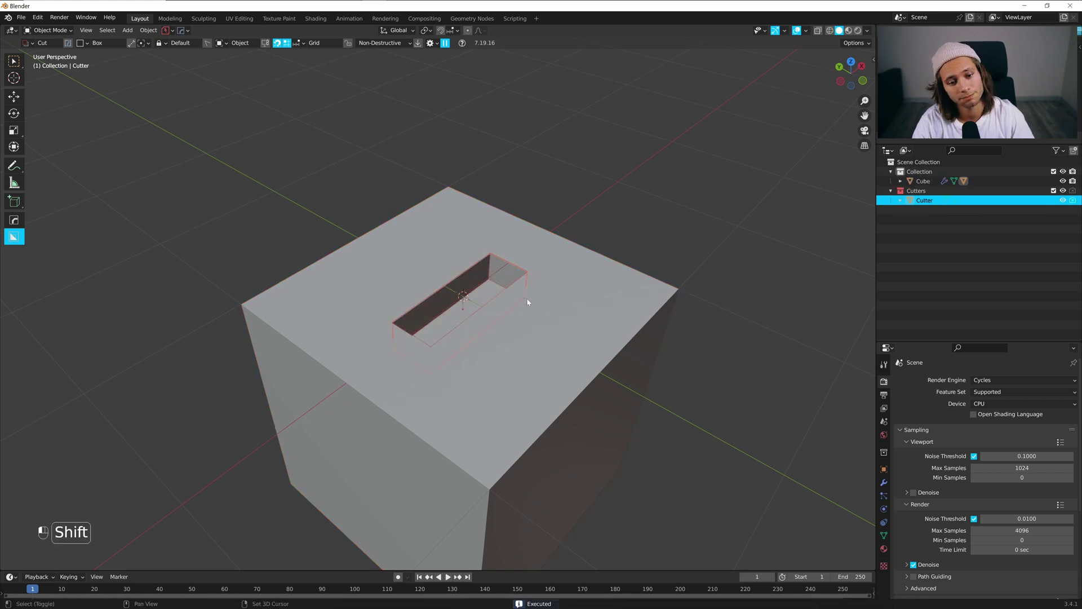
middle_click(645, 244)
middle_click(524, 298)
Duplicate the slot cutter and rescale it slightly to form a stepped rim
key("shift+d")
key("s")
key("s")
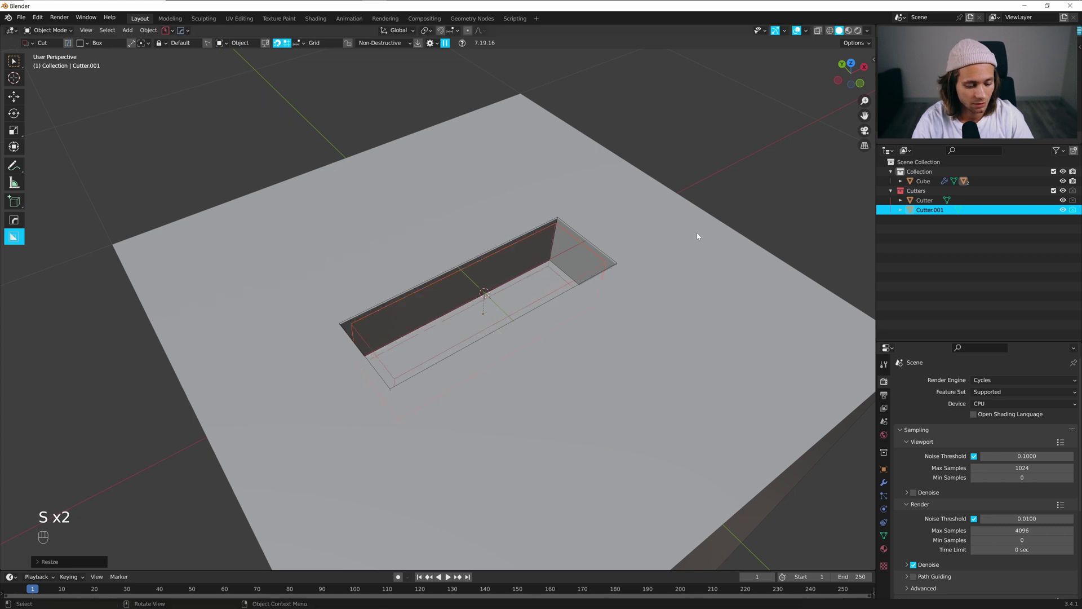
Apply rotation and scale to the second cutter and call up the HardOps Q menu
key("ctrl+a")
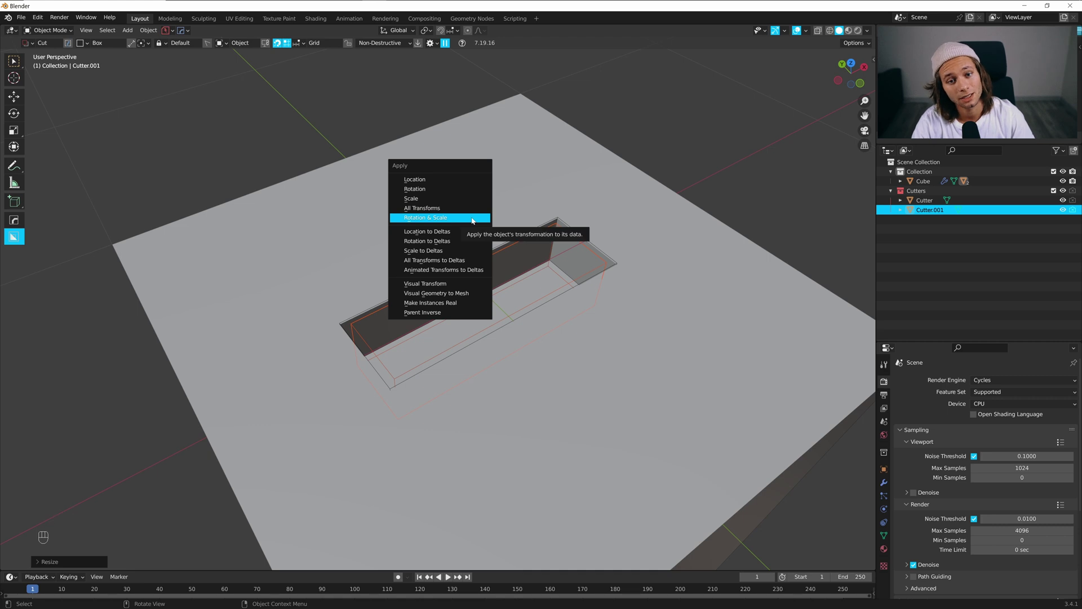
left_click(525, 267)
key("q")
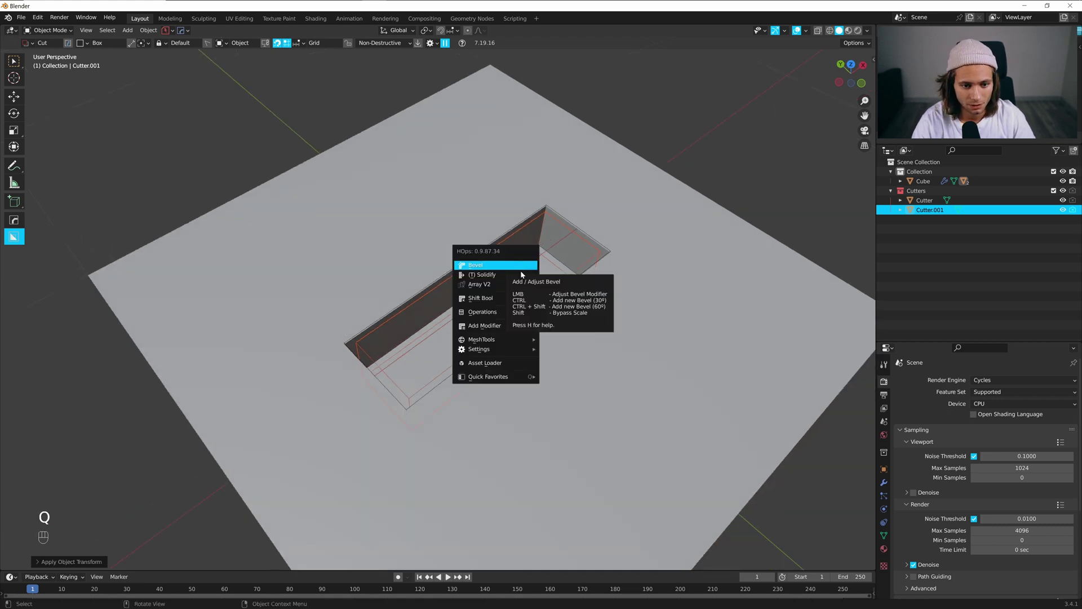
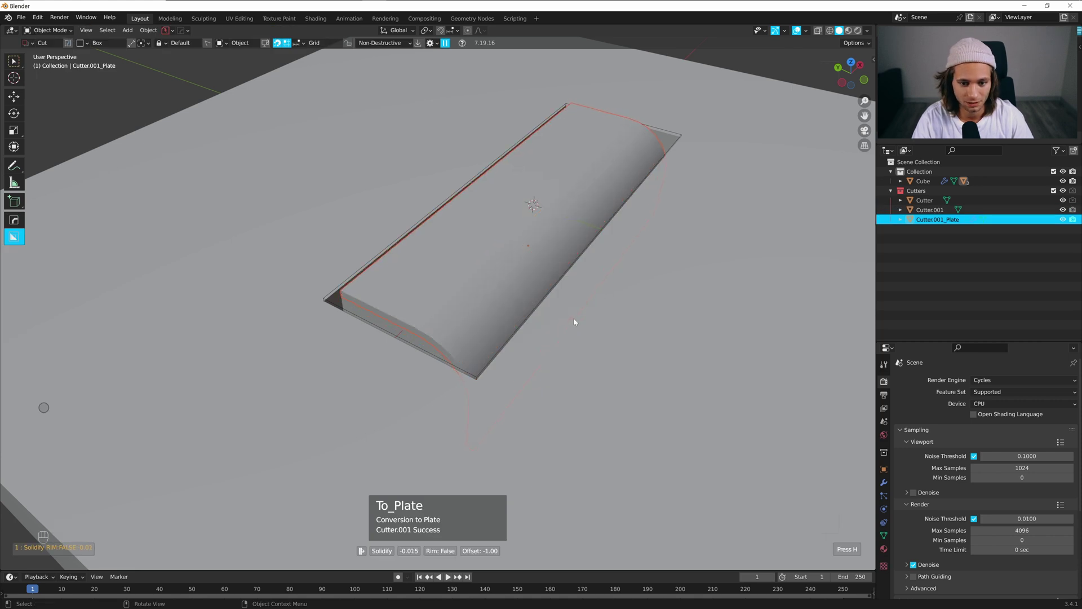
Give the plate a yellow viewport colour and bring up the slot cutter's material display colour
left_click(887, 549)
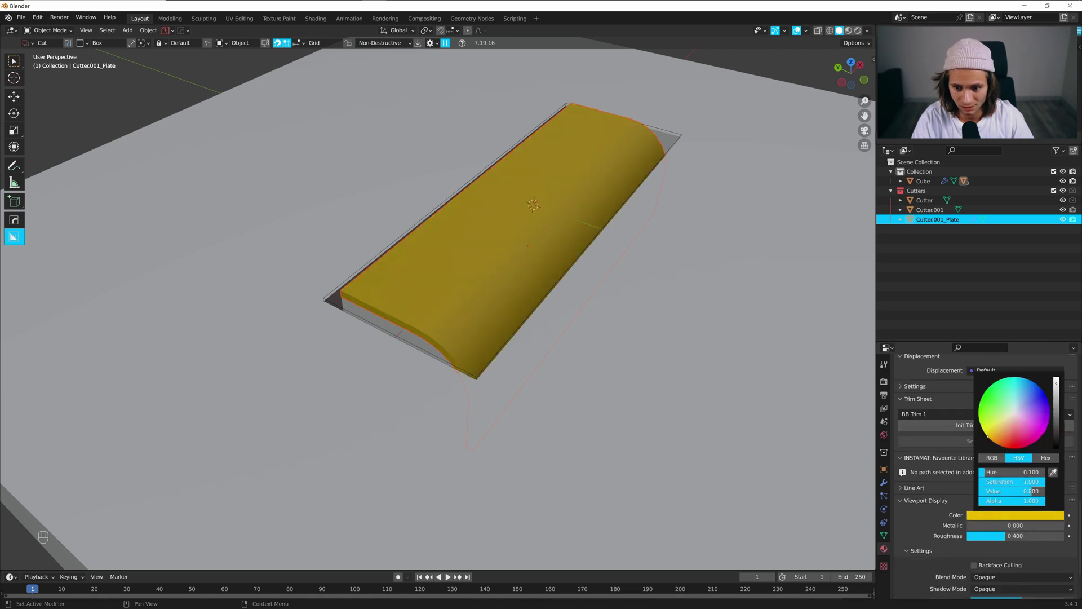
left_click(396, 326)
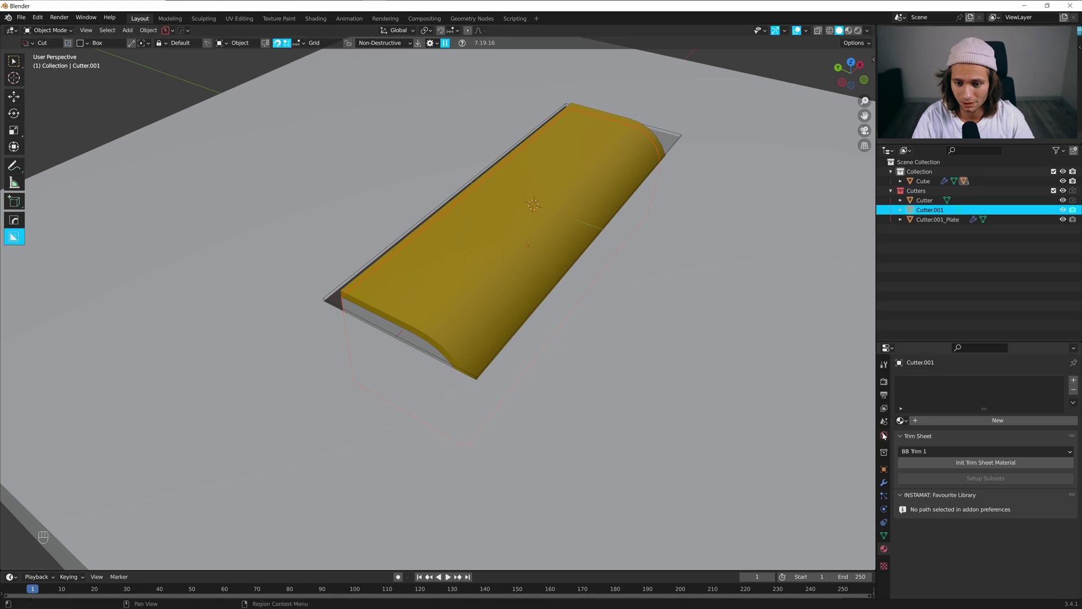
left_click(947, 421)
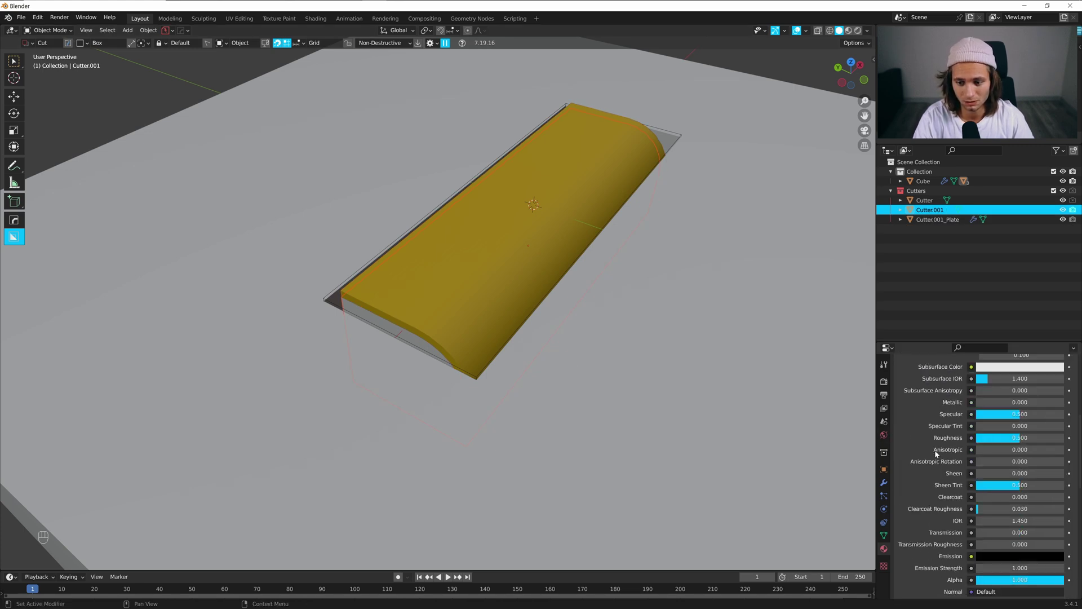
double_click(989, 505)
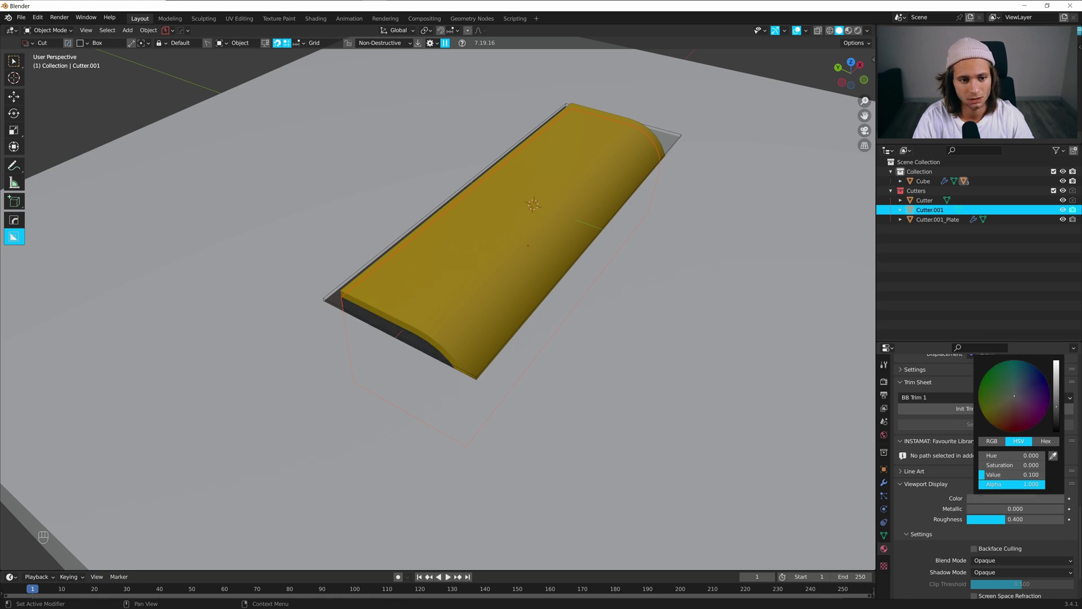
left_click(448, 214)
Darken the slot cutter's viewport colour to dark grey, then select the yellow plate
left_click(563, 314)
left_click(455, 279)
left_click_drag(852, 80, 630, 218)
left_click_drag(491, 308, 515, 317)
left_click_drag(515, 318, 513, 321)
middle_click(518, 323)
left_click(521, 324)
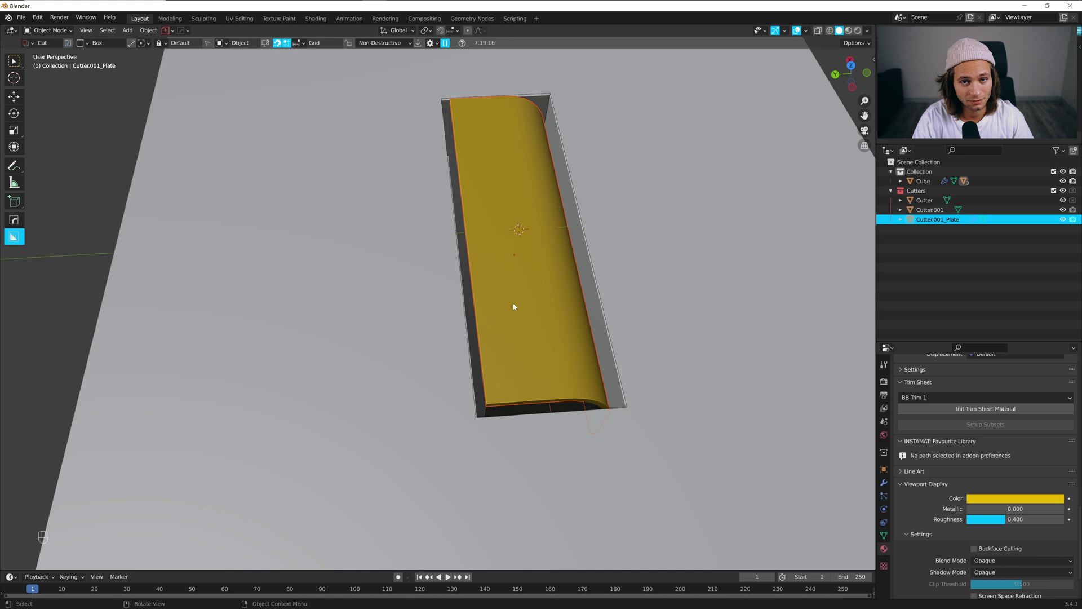
From top view, draw a stepped Ngon notch over the plate's long edge with BoxCutter
left_click(553, 310)
key("`")
left_click_drag(392, 243, 375, 271)
key("d")
left_click(331, 225)
left_click_drag(330, 231, 343, 245)
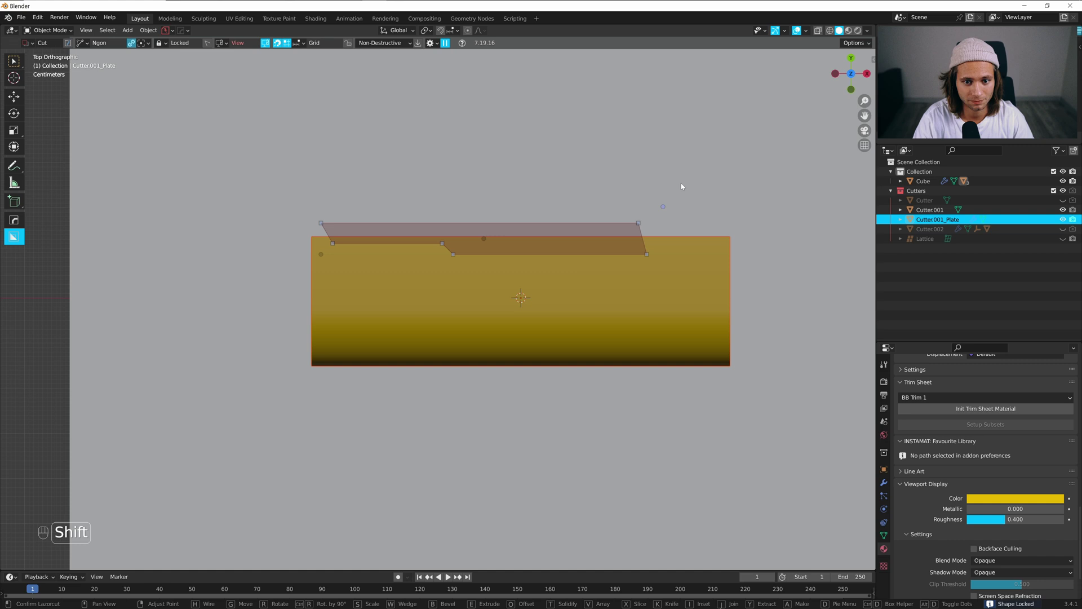
Mirror the notch cutter across the plate's centre and inspect the symmetric result
key("alt+x")
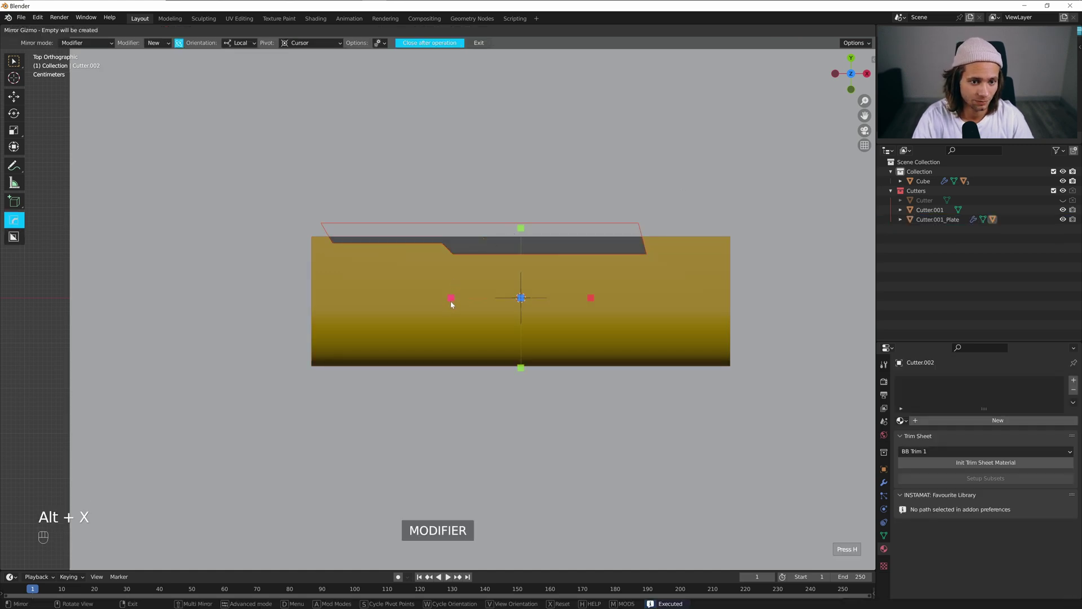
left_click(454, 303)
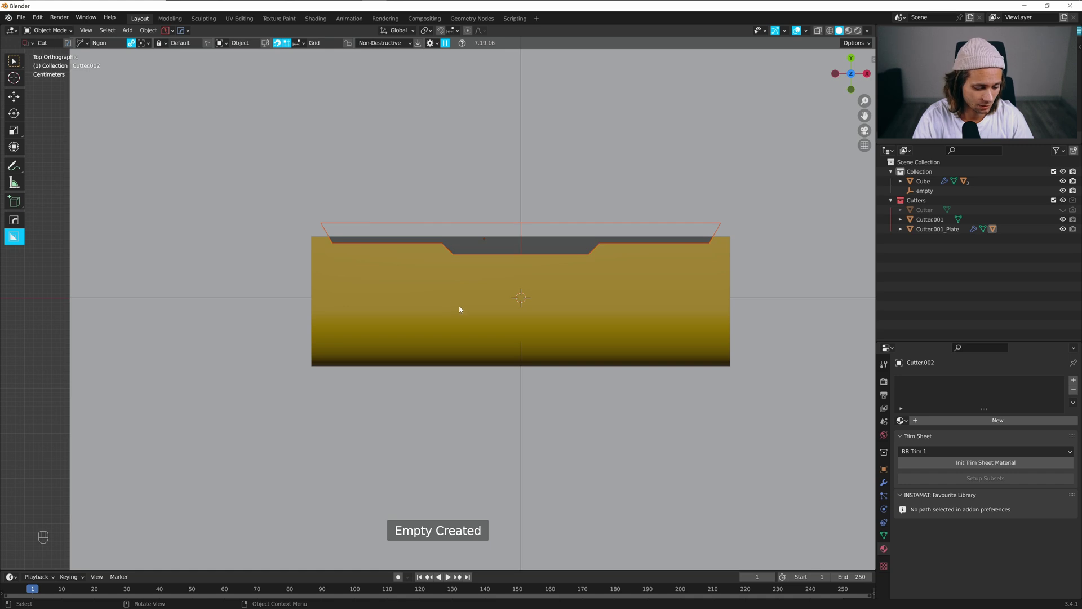
left_click_drag(548, 270, 469, 266)
left_click(478, 271)
Select the yellow plate, orbit to view it from above and ready a BoxCutter box shape
key("g")
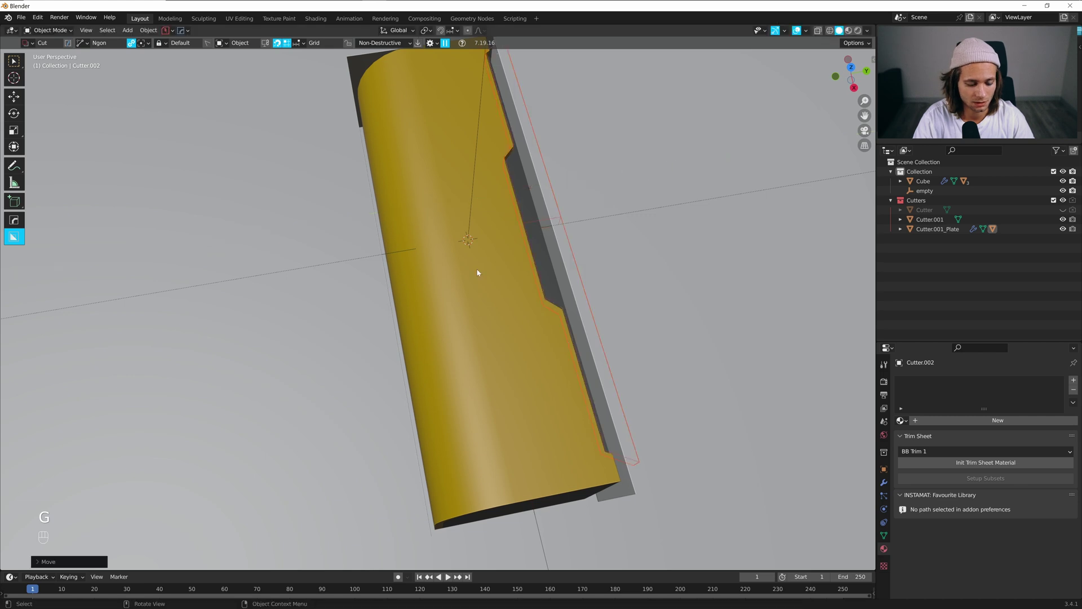
key("h")
left_click(553, 279)
left_click(548, 295)
left_click_drag(558, 316, 593, 316)
left_click_drag(402, 331, 436, 313)
left_click(460, 318)
key("d")
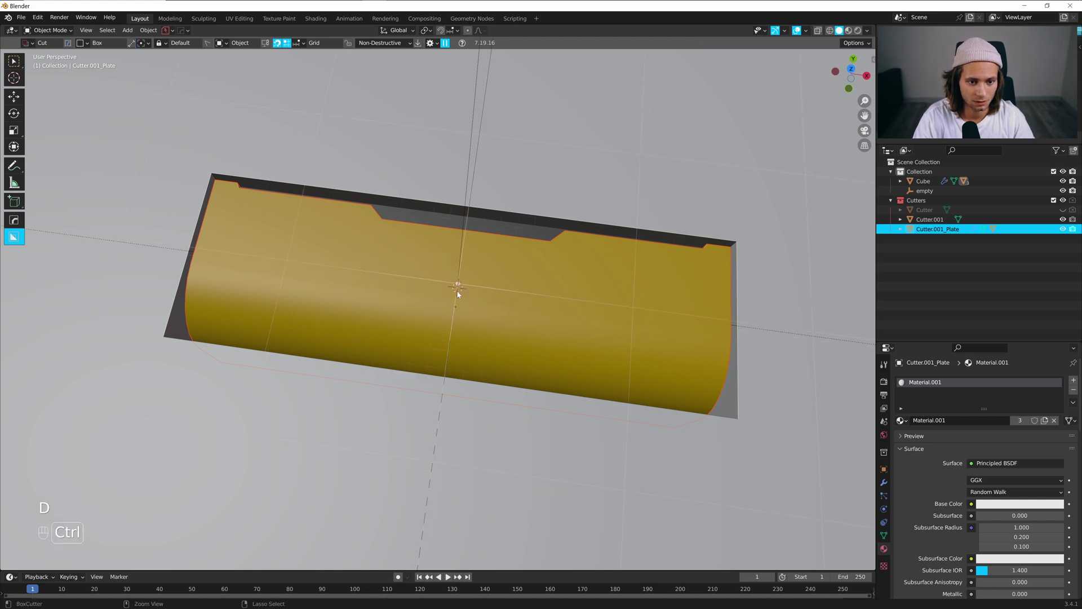
Draw a box across the plate's middle and cut through, leaving two yellow end pieces
left_click(476, 291)
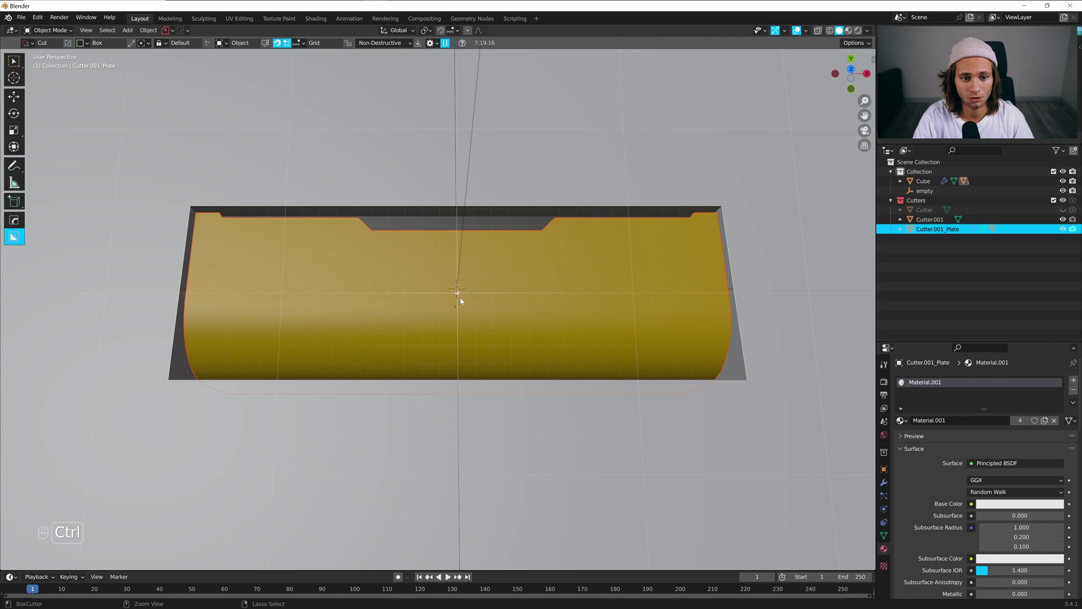
left_click_drag(461, 296, 577, 354)
left_click(483, 290)
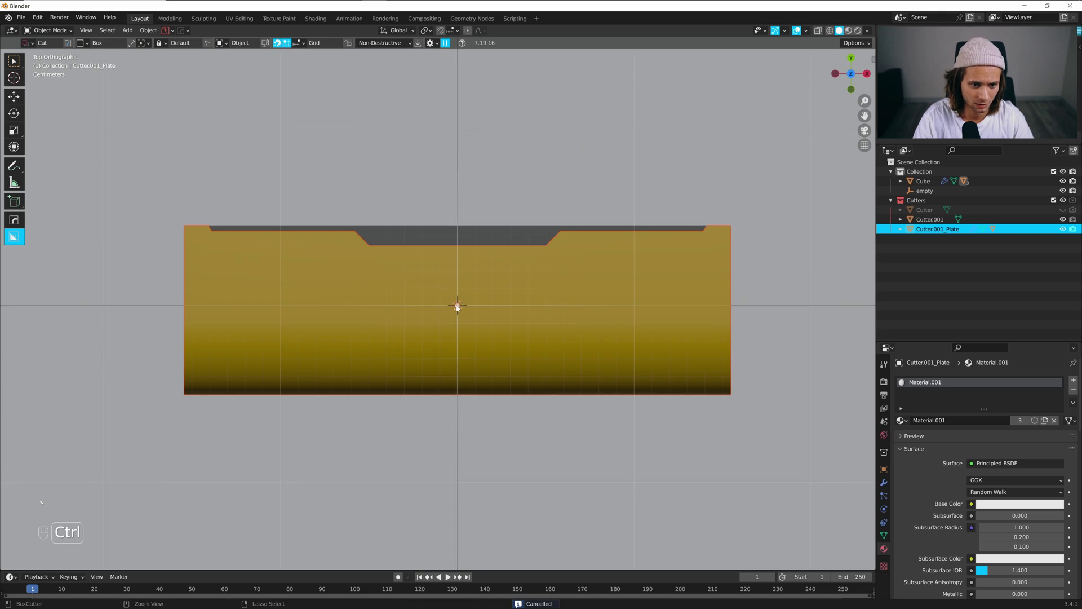
left_click_drag(465, 311, 607, 441)
left_click_drag(601, 413, 633, 359)
Finish the rounded panel cutter over the plate's middle and adjust its size
key("g")
left_click_drag(491, 390, 538, 389)
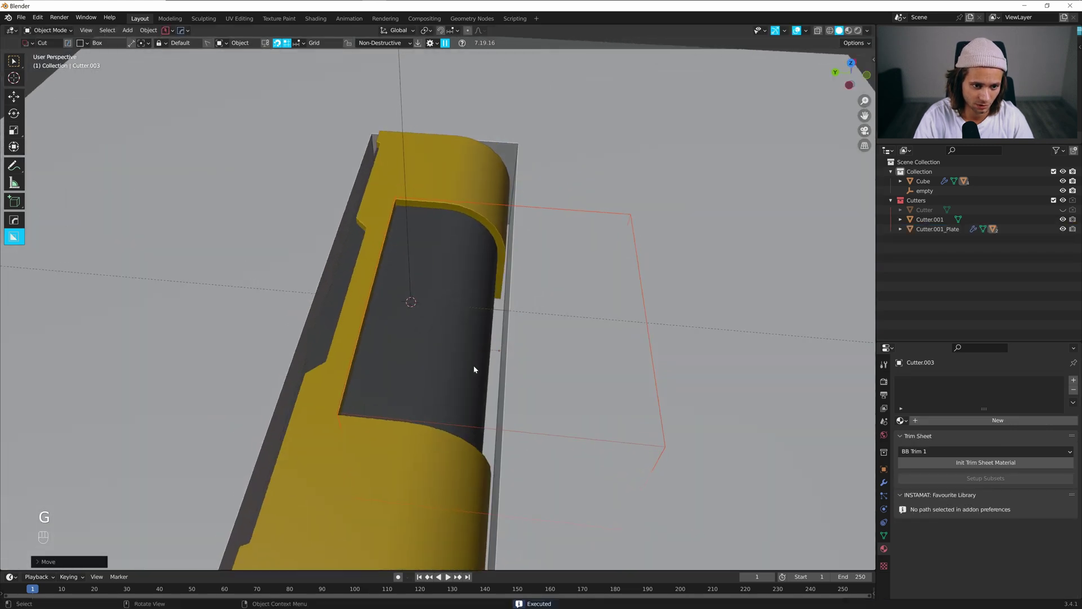
left_click(503, 323)
key("s")
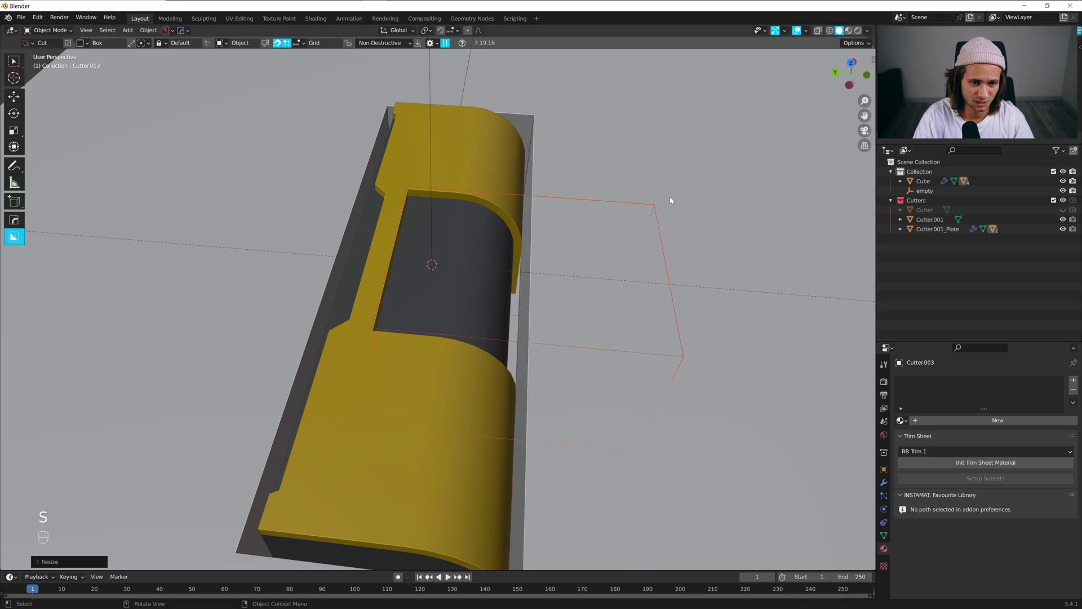
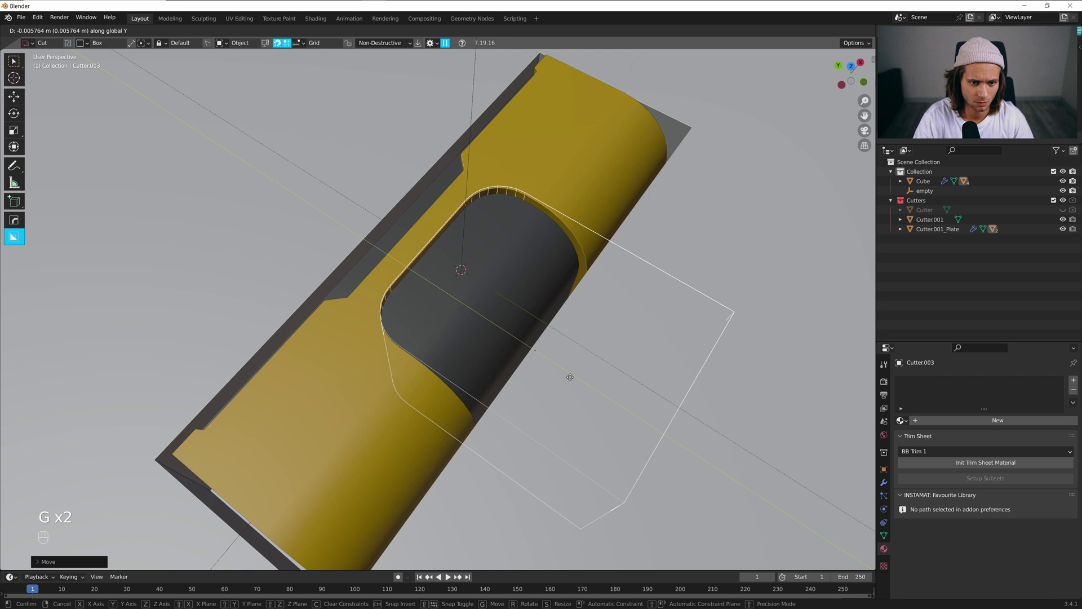
Slide the rounded panel cutter along the plate's length and confirm its position
left_click_drag(543, 367, 555, 341)
key("shift+z")
left_click_drag(570, 342, 588, 354)
left_click(593, 360)
key("shift+z")
Run HardOps Shift Bool to split the panel region off, then Csharp to apply the plate's modifiers
key("q")
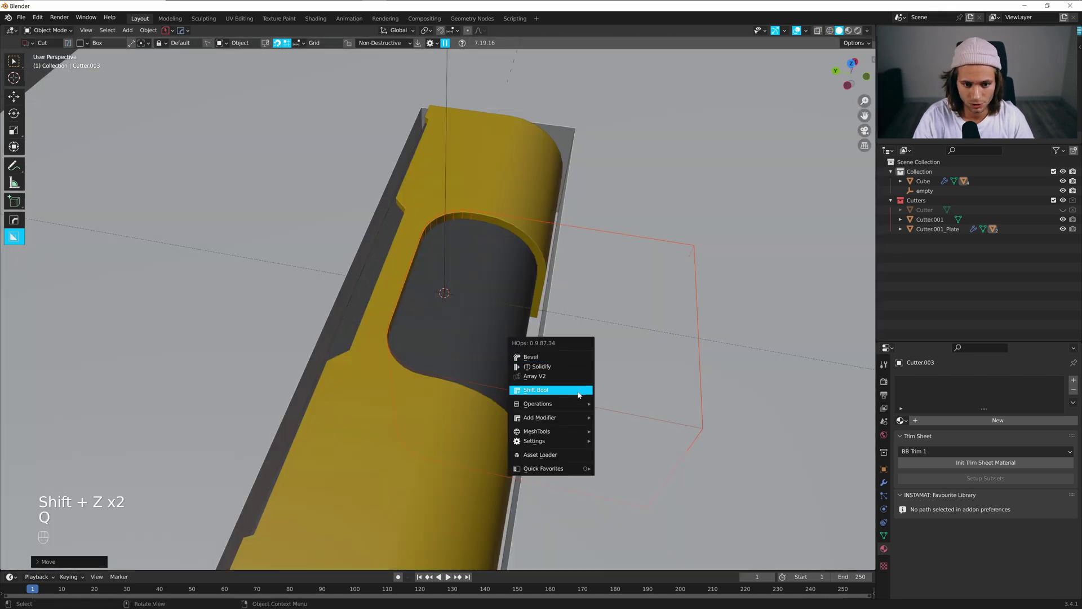
left_click_drag(572, 351, 493, 254)
left_click(518, 278)
middle_click(543, 293)
key("q")
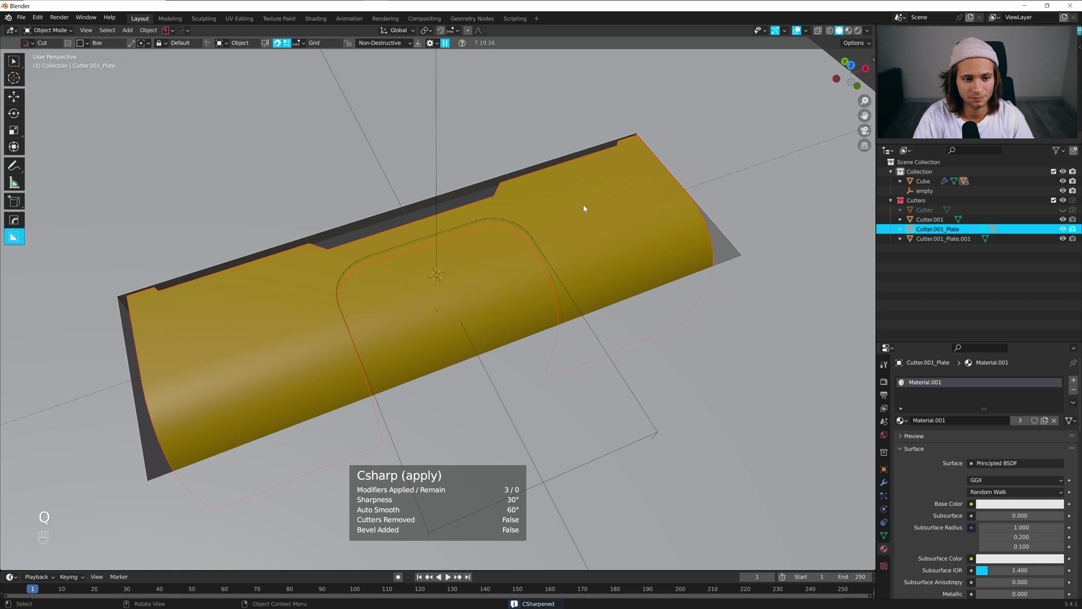
key("q")
left_click(494, 217)
Select the new Cutter.001_Plate.001 panel piece and start adjusting its placement
left_click(497, 218)
key("x")
left_click(477, 266)
middle_click(493, 287)
middle_click(631, 241)
left_click(652, 213)
left_click_drag(574, 285, 615, 265)
key("s")
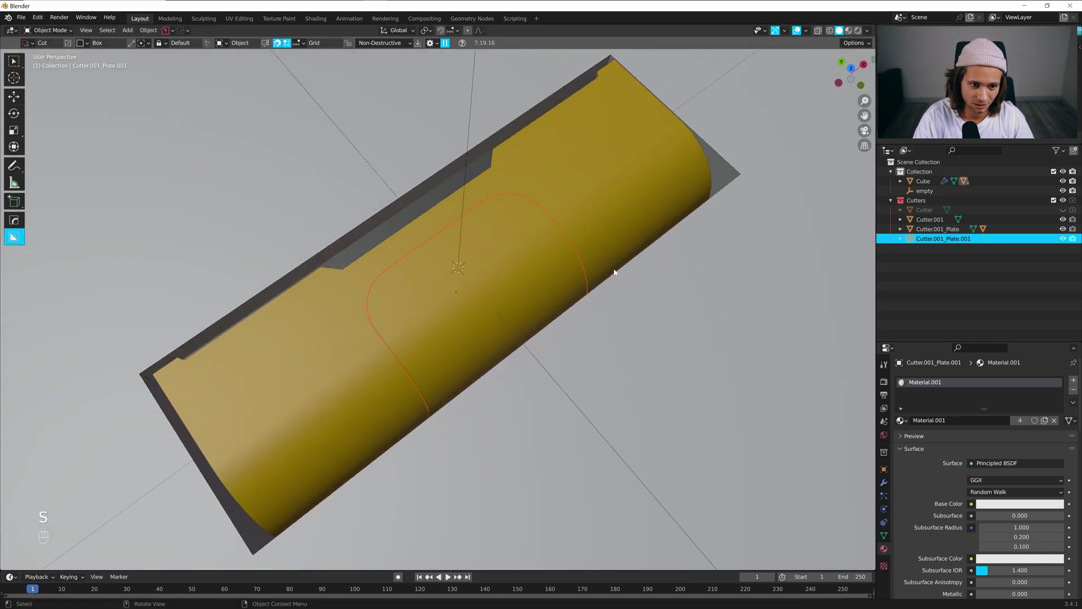
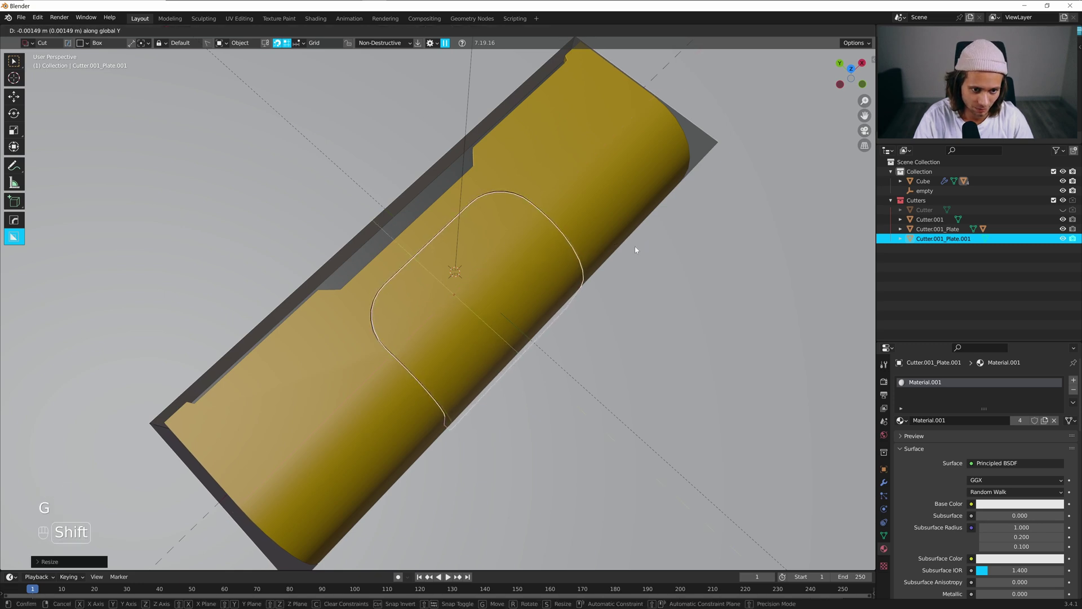
Confirm the panel piece's slight Y nudge leaving a thin seam, then select the Cube
left_click(389, 230)
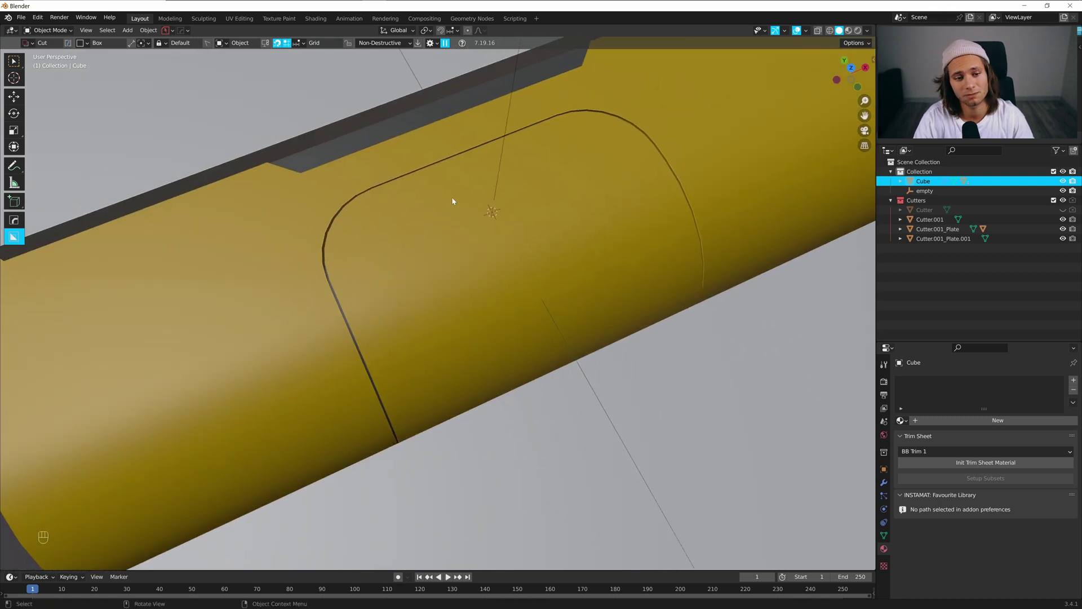
left_click(507, 211)
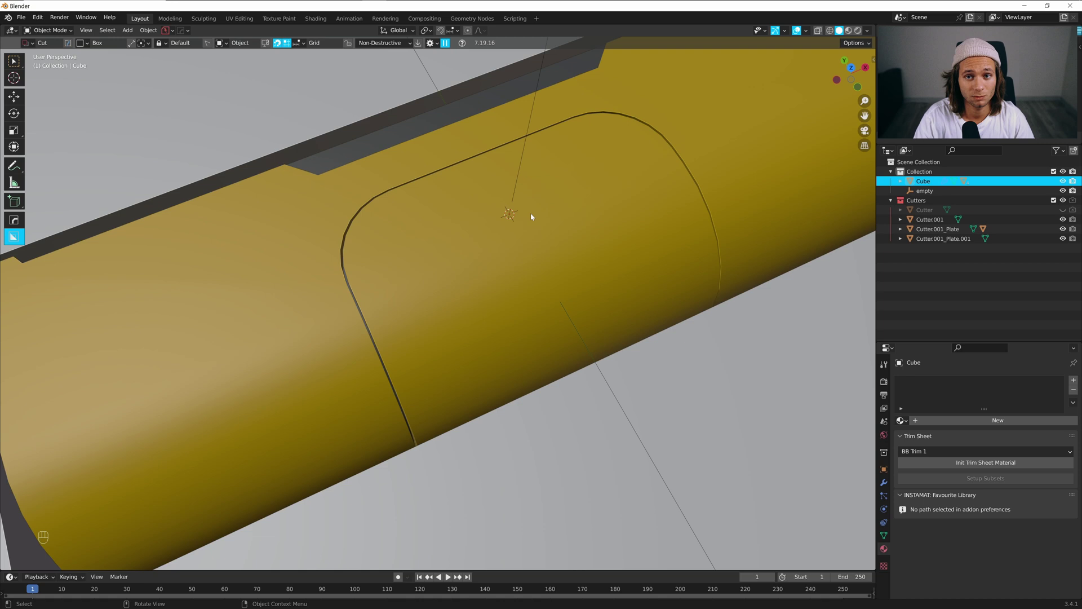
left_click_drag(493, 243, 487, 228)
Select the panel piece and, from top view, ready a mirrored Ngon cut with BoxCutter
left_click(543, 300)
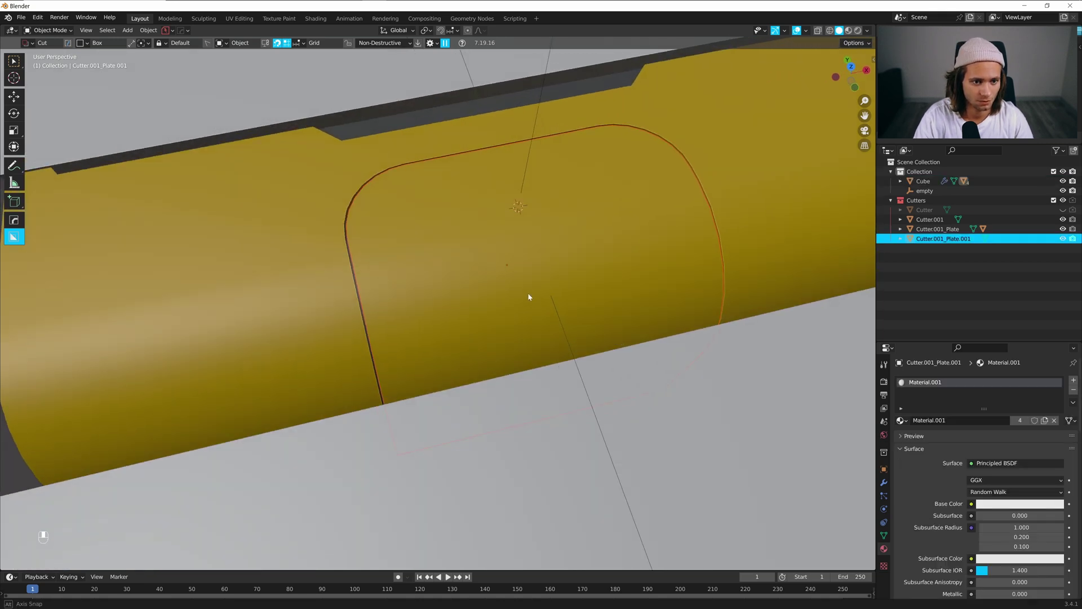
left_click(520, 237)
key("d")
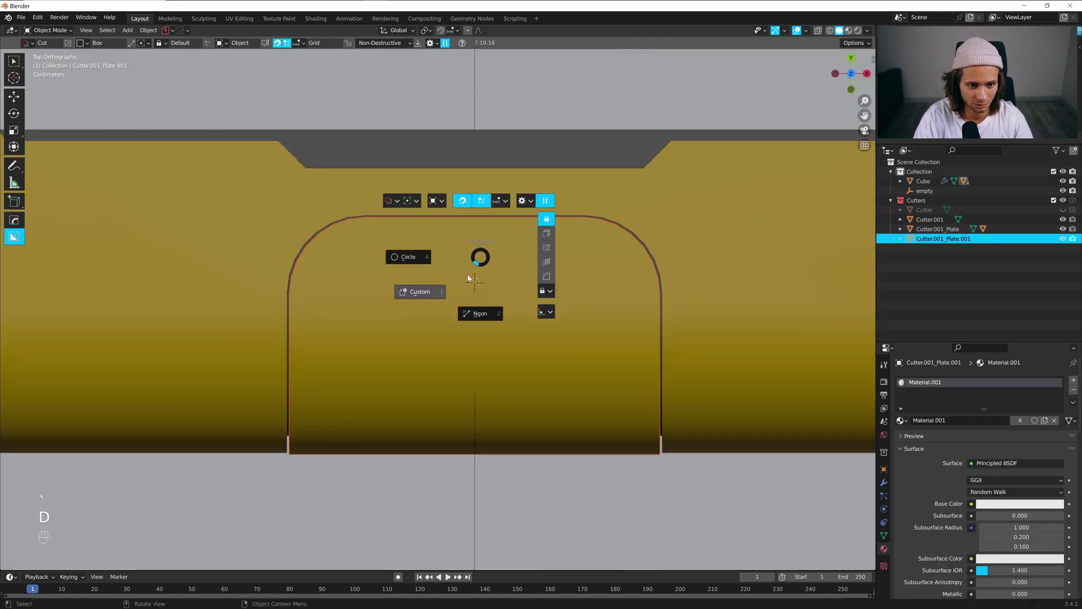
key("d")
left_click_drag(377, 207, 385, 224)
right_click(386, 223)
key("alt+x")
key("h")
Draw the cut extending the panel opening to the plate's edge, then enter Edit Mode on the plate
left_click_drag(477, 317, 505, 213)
left_click(430, 216)
left_click_drag(444, 204, 391, 195)
left_click(338, 253)
key("shift+z")
key("Tab")
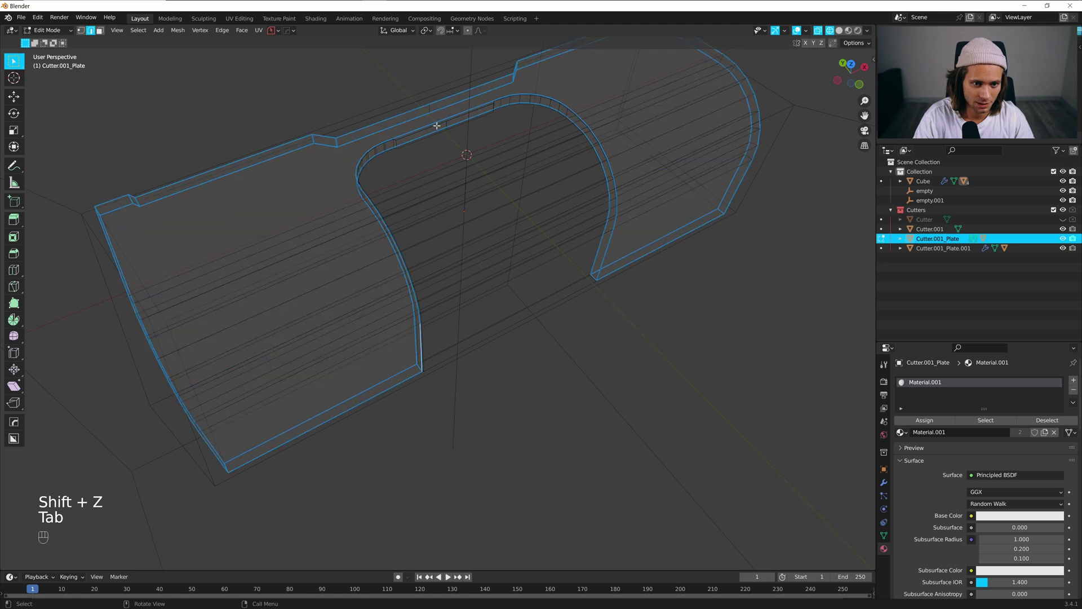
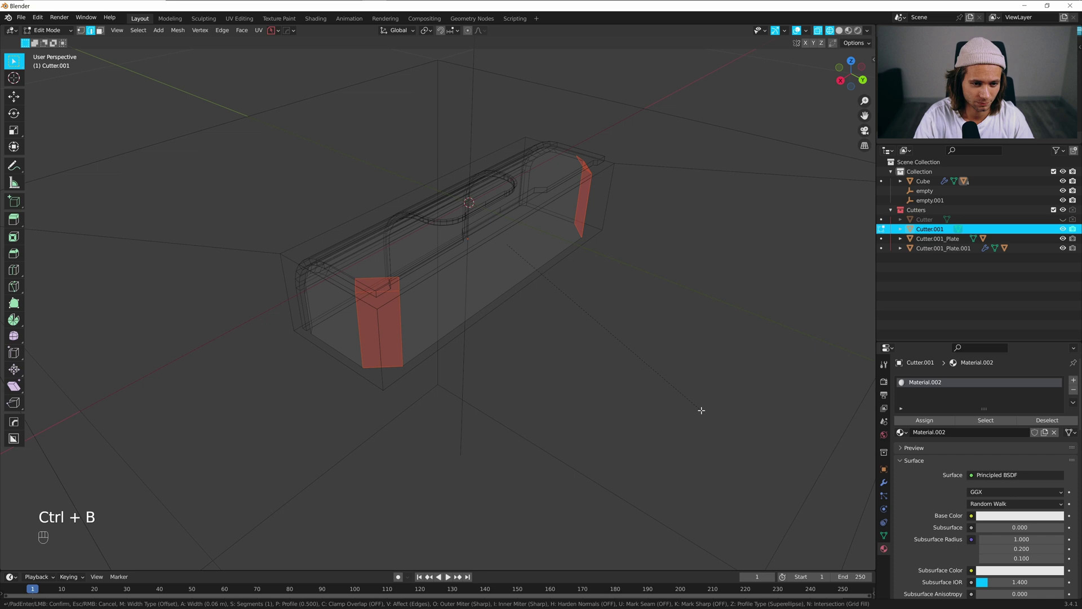
Confirm the bevel on the cutter's ends and run Sharpen on Cutter.001
key("Tab")
key("shift+z")
left_click_drag(615, 350, 561, 367)
key("q")
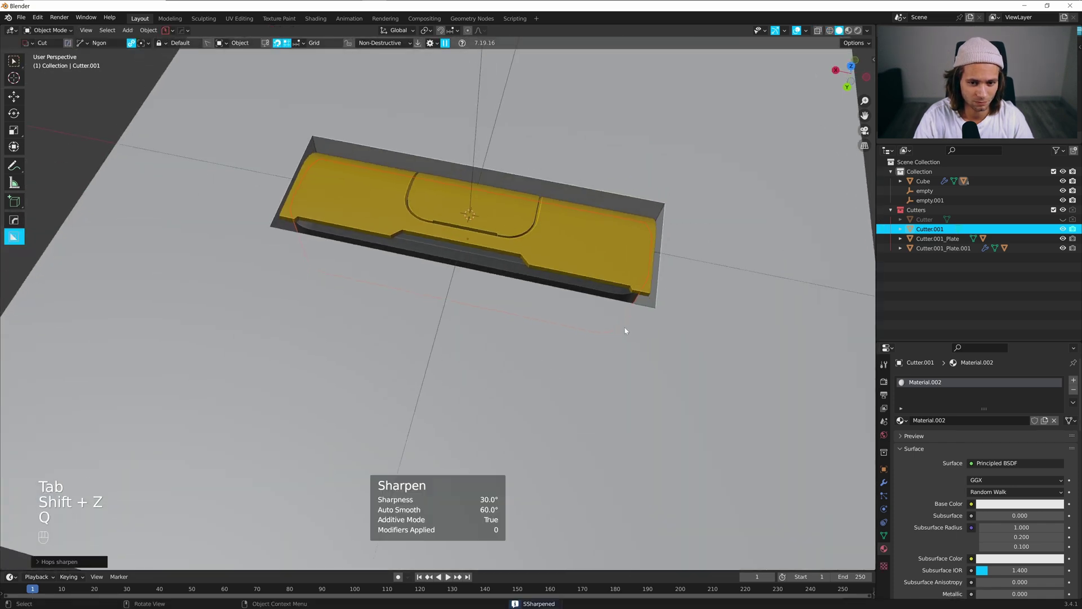
Chamfer the end corners of the yellow Cutter.001_Plate with an edge bevel
left_click(597, 313)
left_click_drag(581, 314, 602, 316)
left_click_drag(521, 324, 451, 292)
key("Tab")
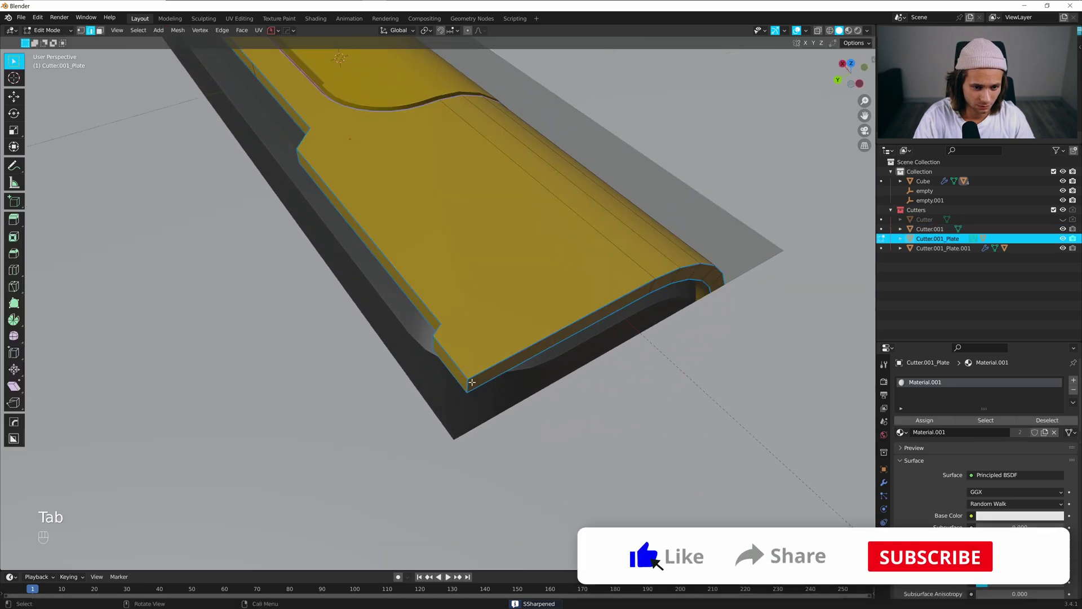
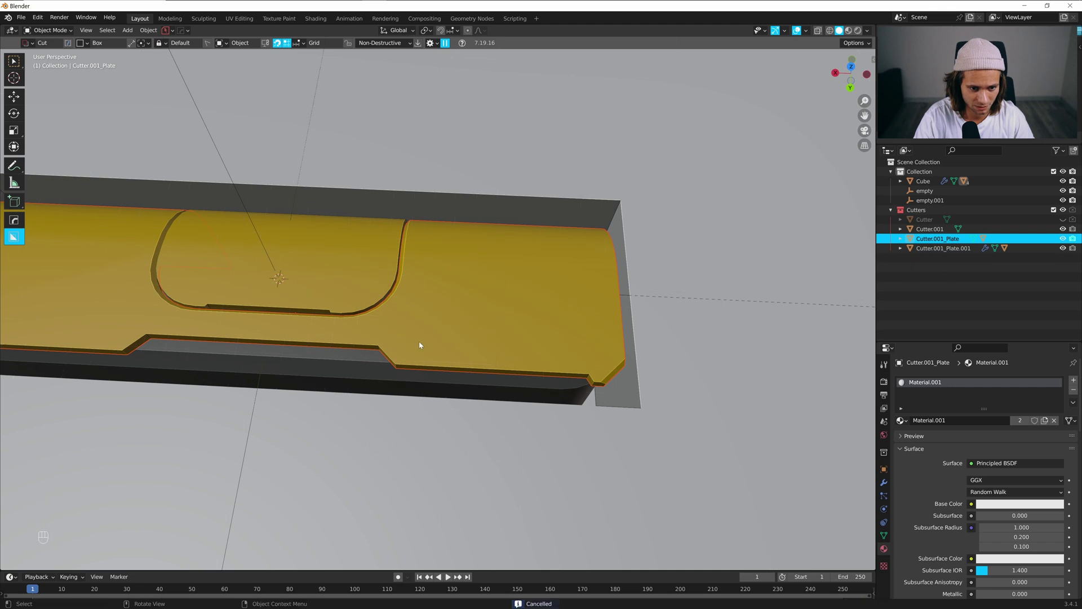
Set up BoxCutter and draw a thin slot cut on one side of the plate
left_click_drag(413, 357, 533, 339)
key("alt+x")
left_click(351, 282)
left_click(452, 331)
key("g")
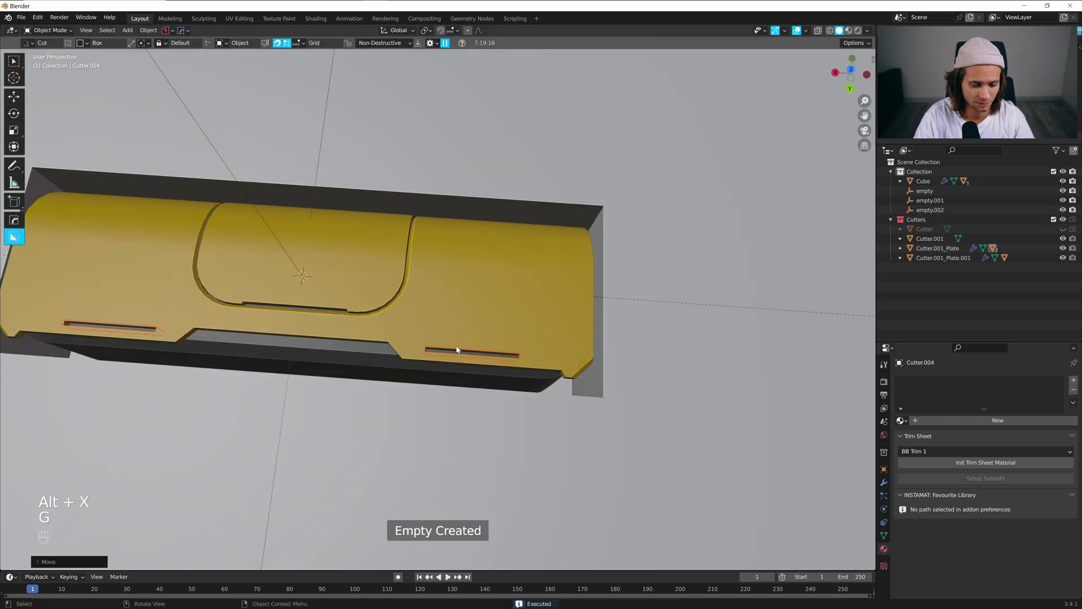
key("h")
left_click_drag(494, 356, 456, 329)
Finish the thin slot so it cuts both ends of the plate and return to its mesh
left_click_drag(479, 334, 455, 338)
middle_click(456, 337)
left_click_drag(454, 337, 427, 329)
left_click(431, 319)
left_click_drag(458, 333, 463, 319)
key("Tab")
key("ctrl+r")
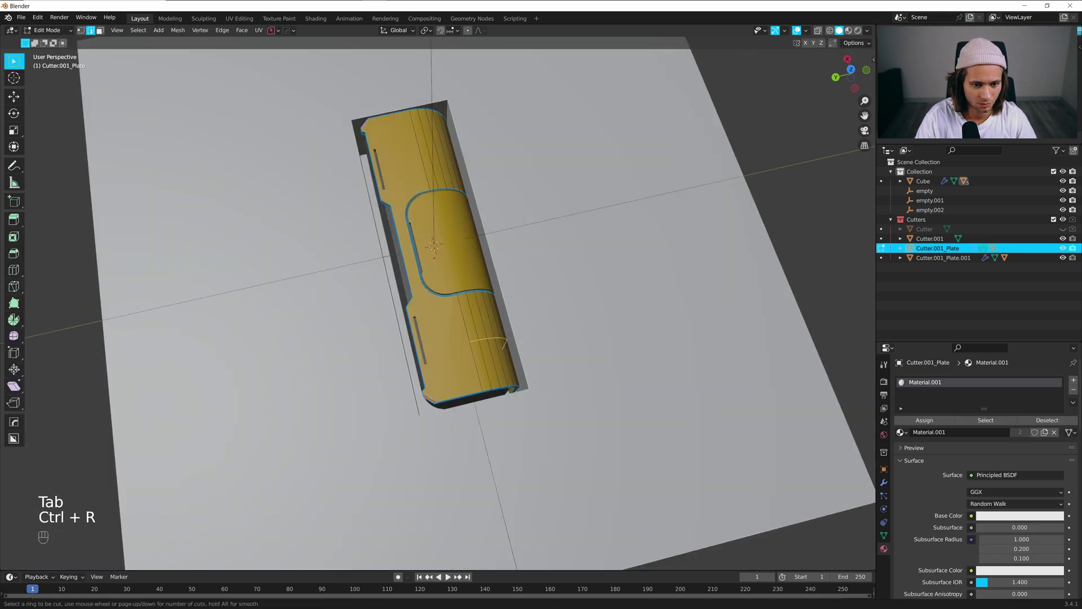
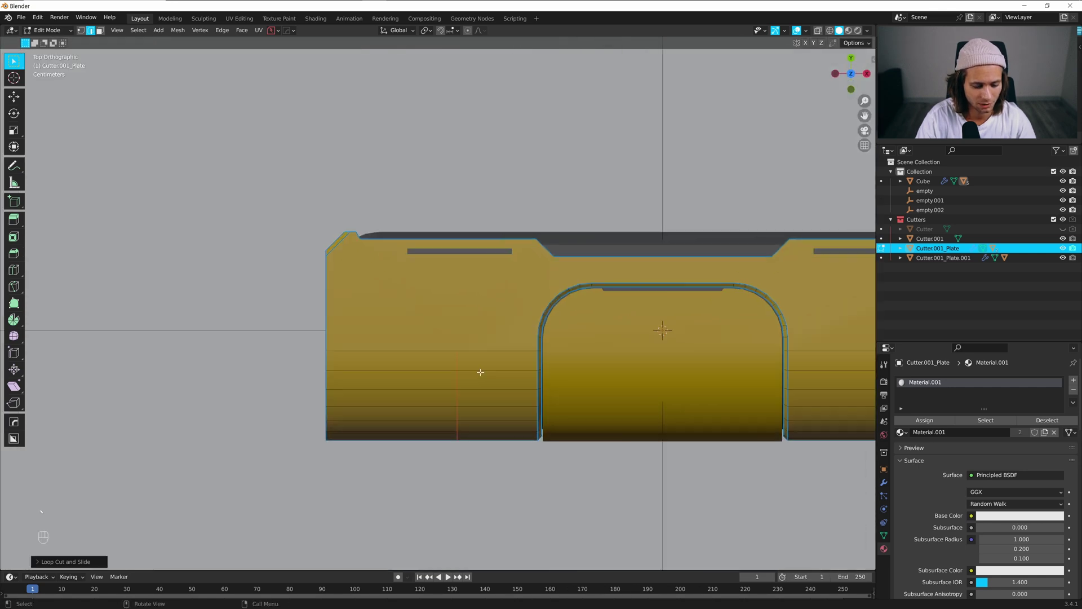
Knife a straight cut across the plate's end and launch the HardOps Mirror gizmo
key("k")
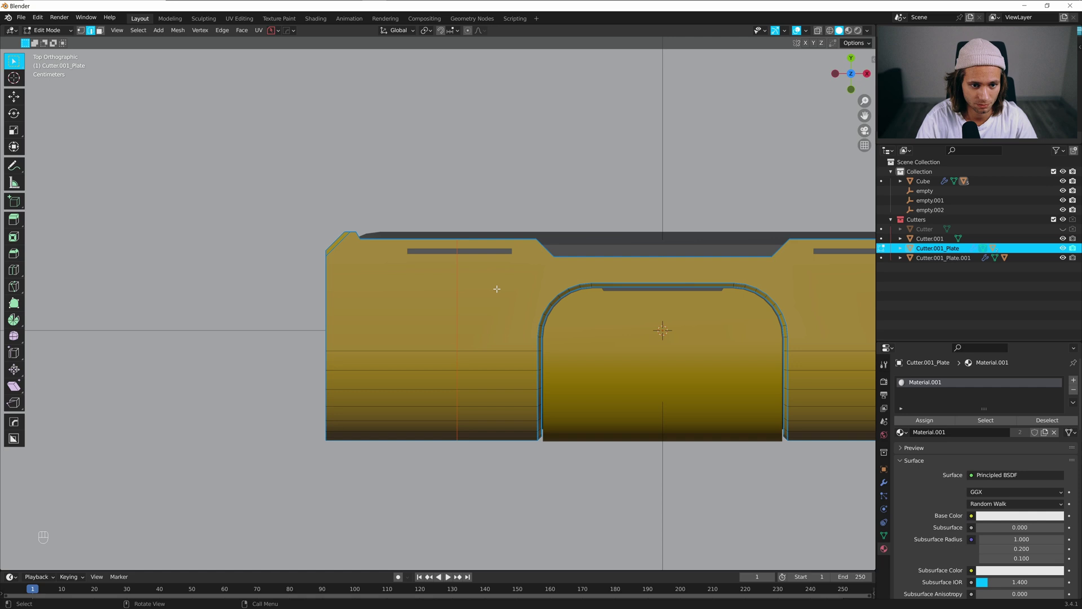
key("Tab")
key("alt+x")
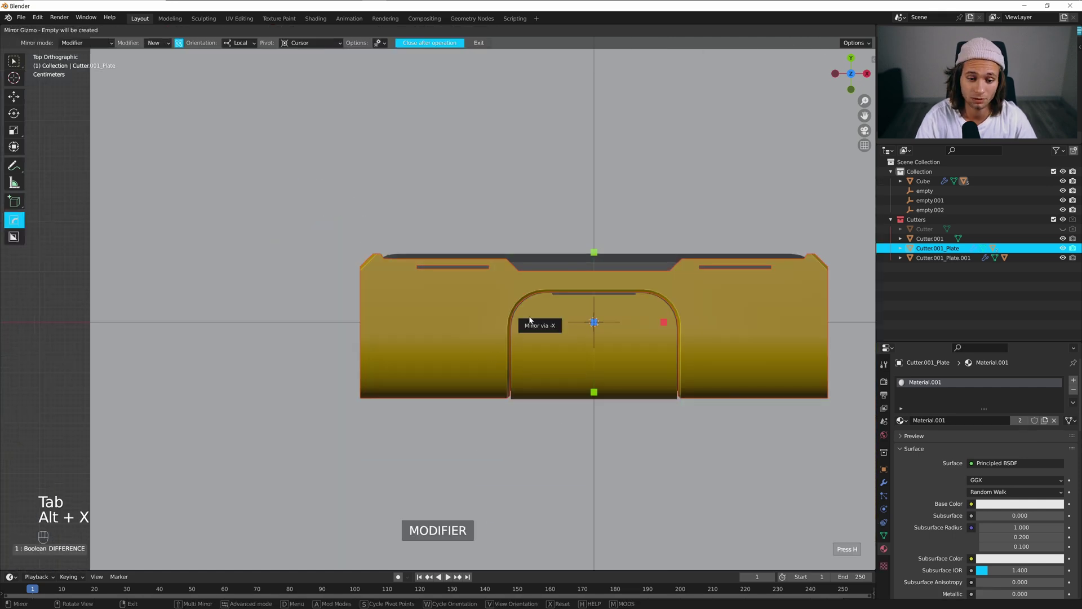
Mirror the plate via -X, apply all modifiers on plate and panel piece, then sharpen the panel piece
left_click(529, 323)
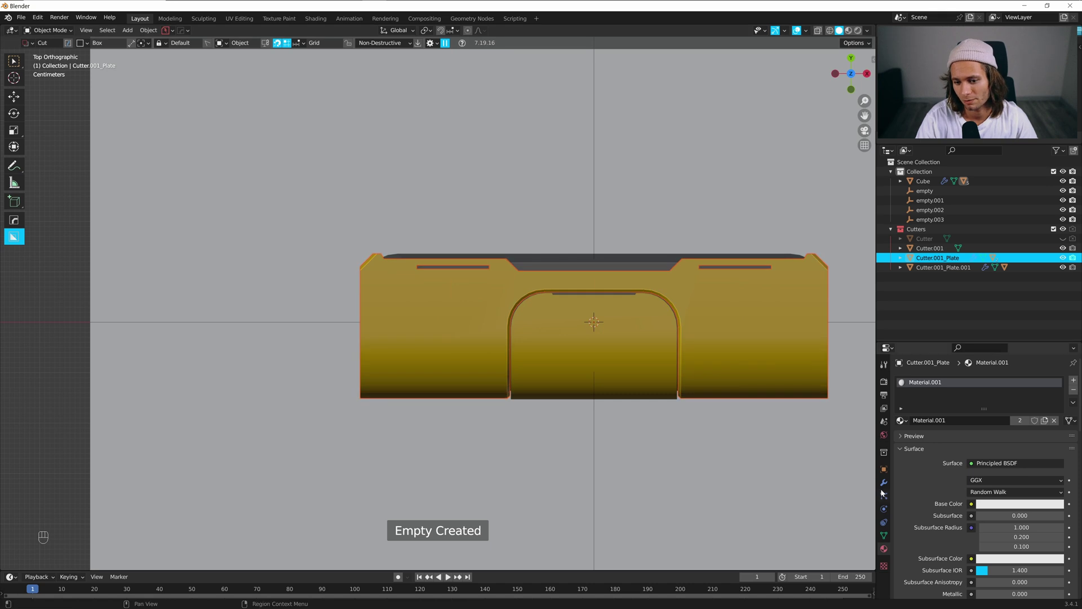
left_click(947, 381)
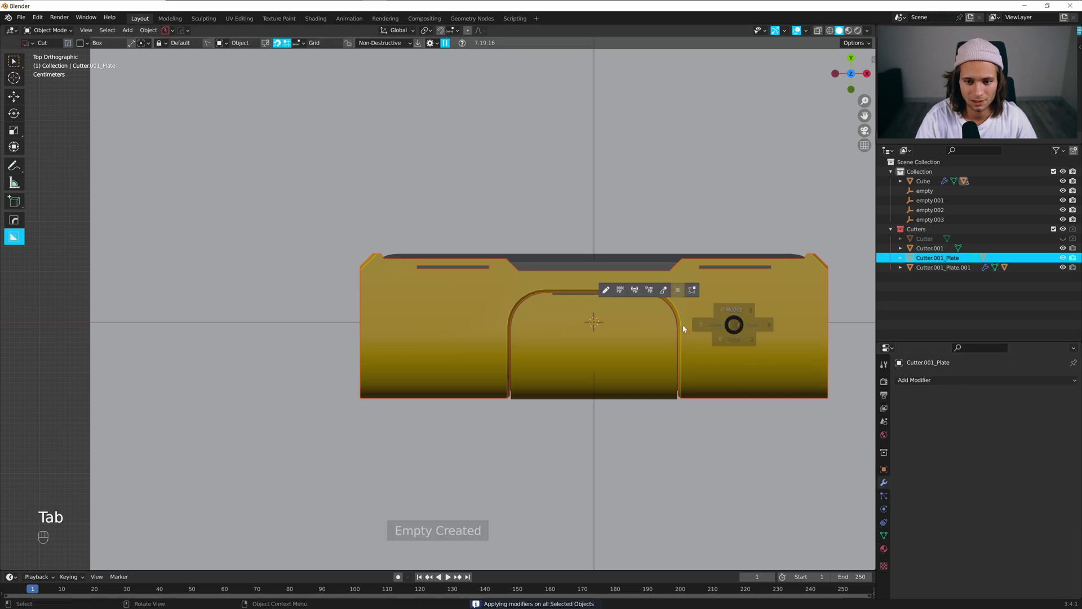
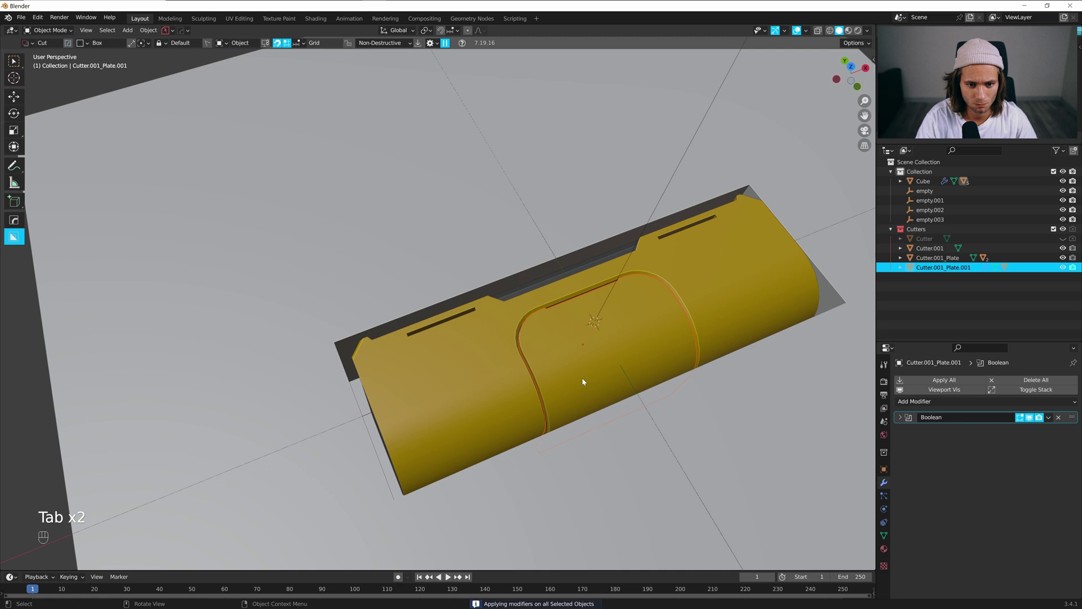
left_click(962, 381)
key("Tab")
key("Tab")
key("q")
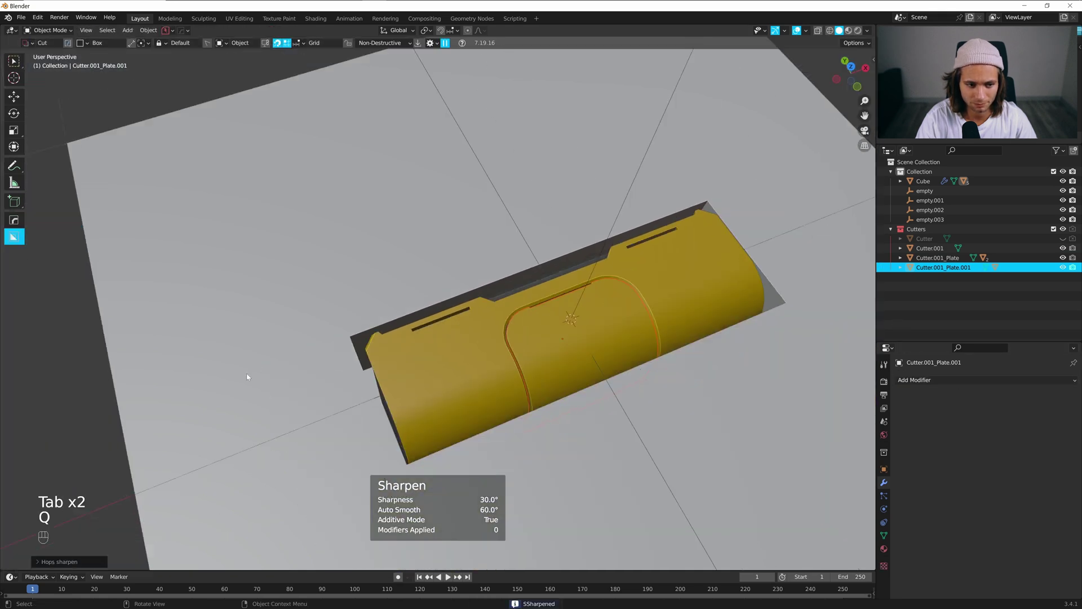
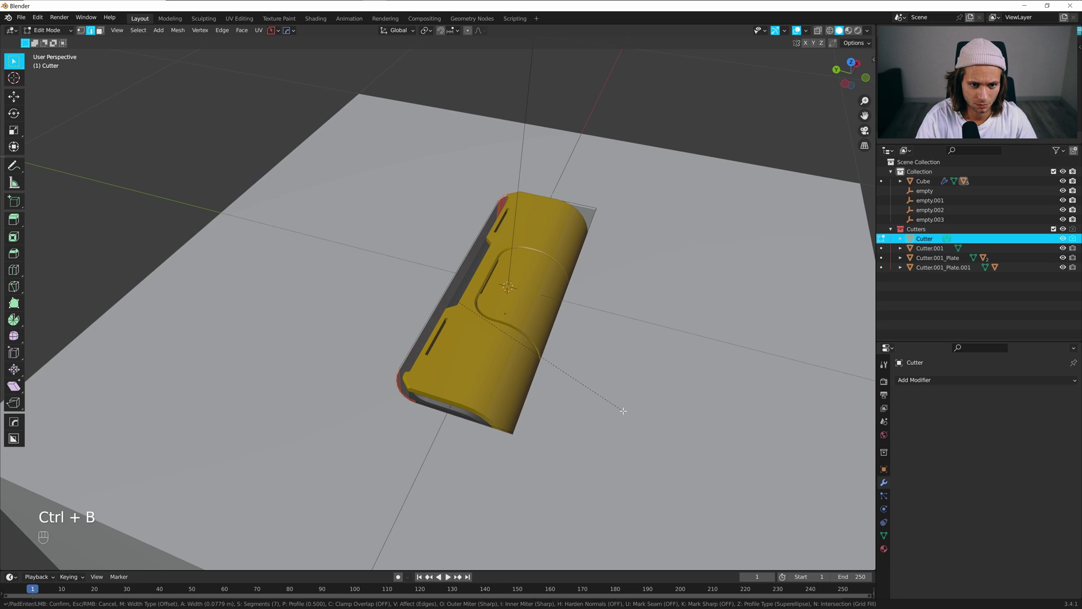
Scale the recess cutter to about 0.98 in width and length, keeping its Z height
key("Tab")
left_click_drag(498, 321, 469, 337)
left_click_drag(474, 354, 501, 346)
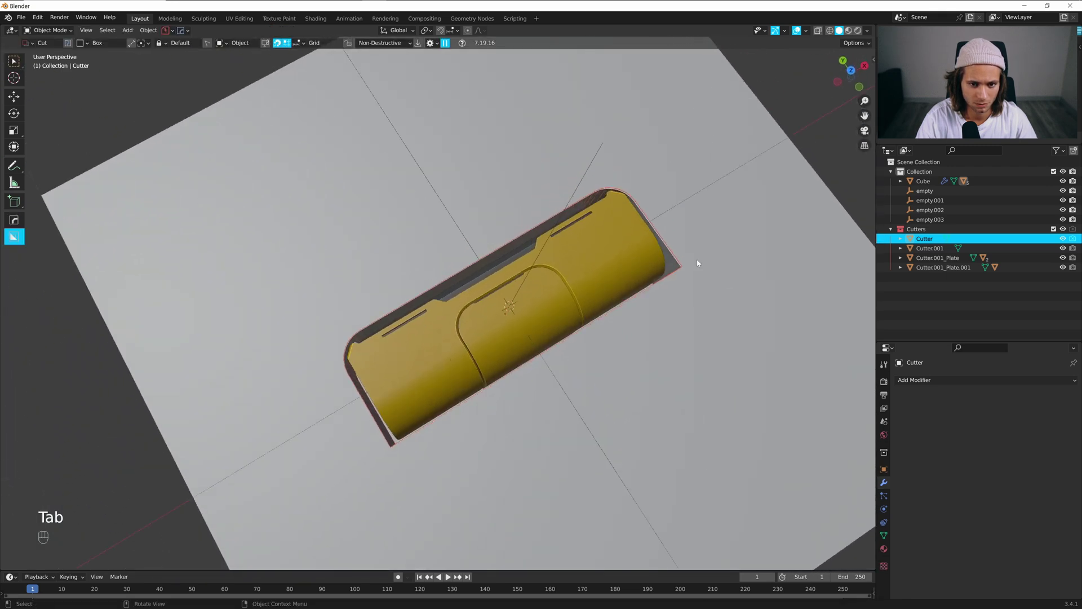
key("s")
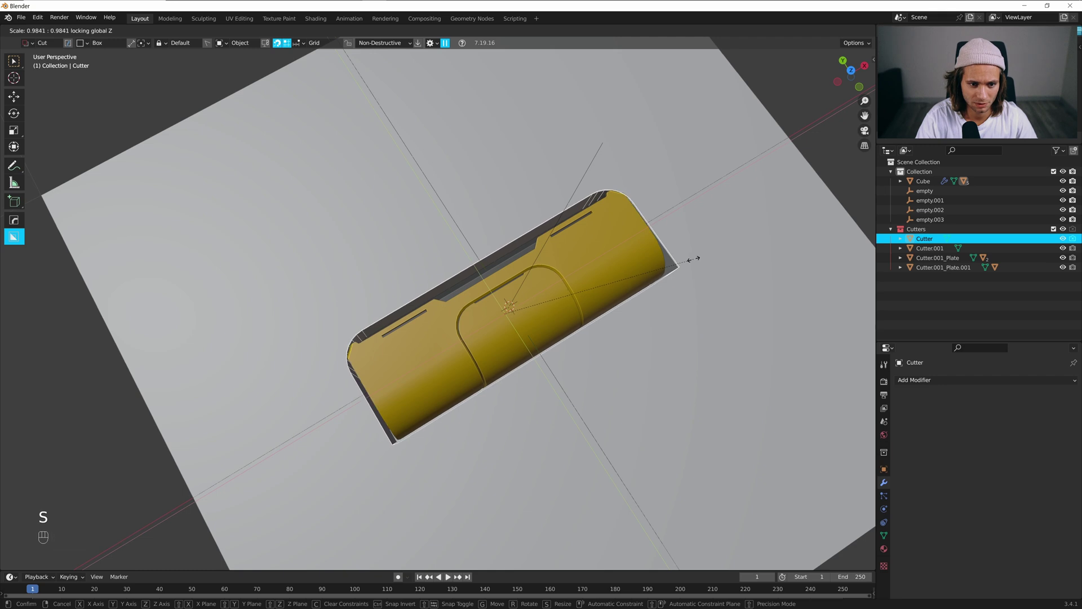
left_click_drag(674, 276, 638, 267)
left_click_drag(650, 297, 561, 255)
key("s")
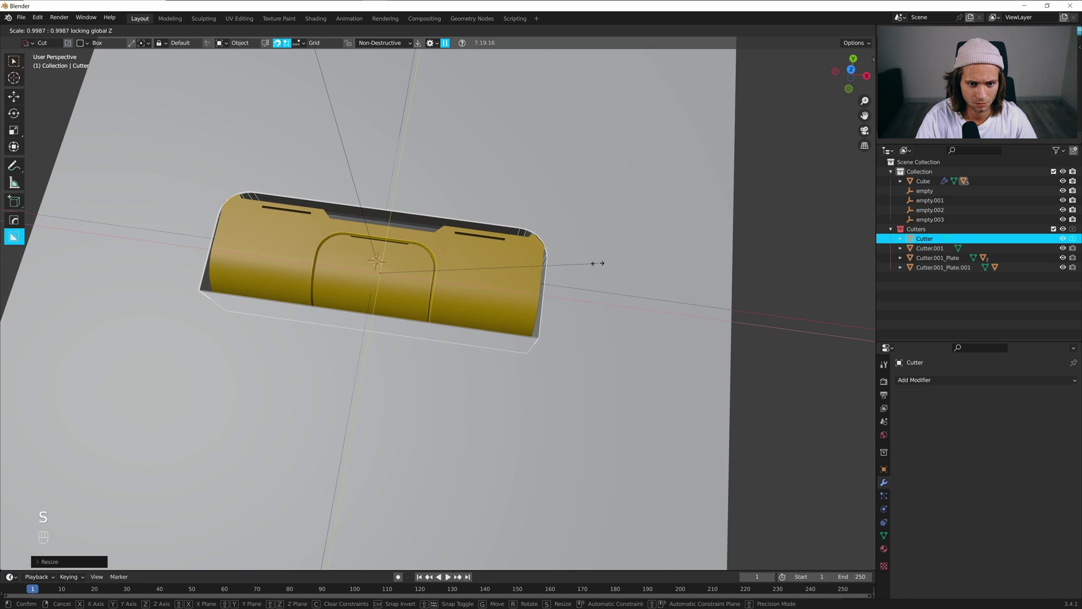
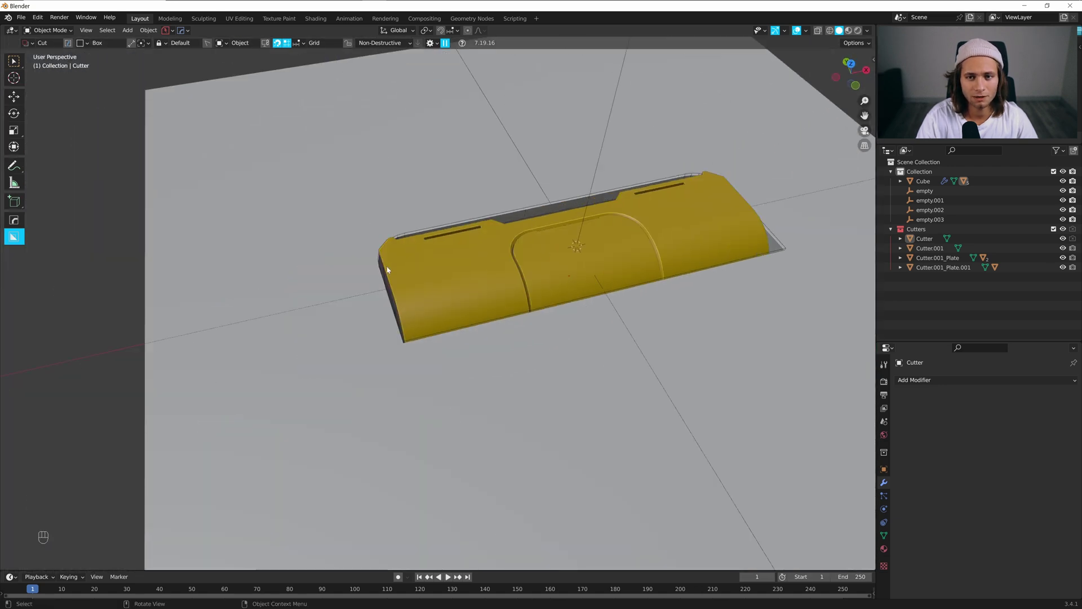
Show the KIT OPS library in the N panel and set KPACKS to the Sci-Fi pack
left_click(482, 276)
key("n")
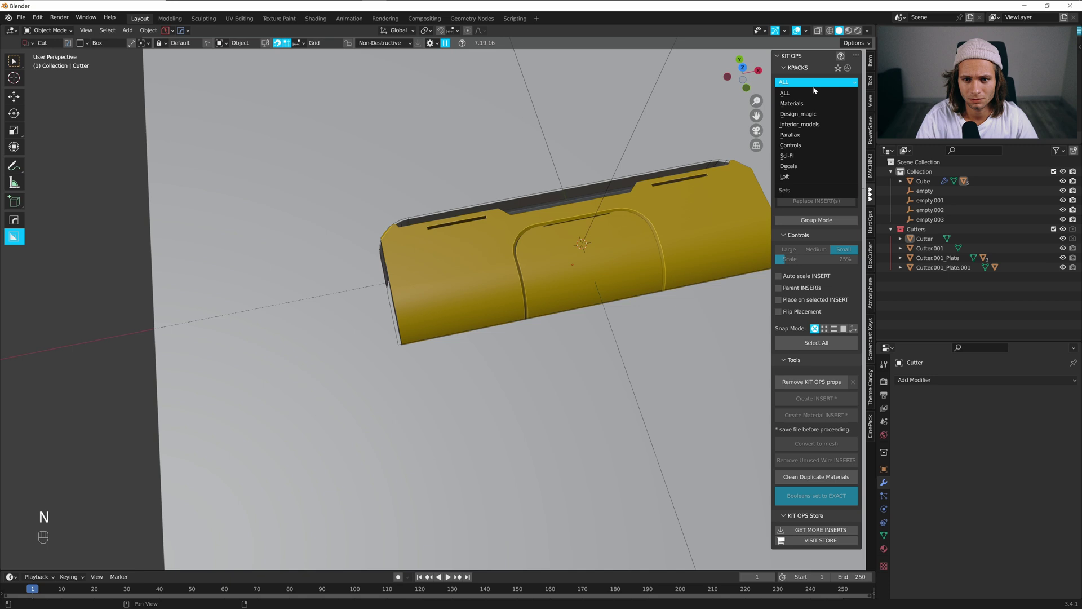
middle_click(805, 155)
left_click_drag(813, 99, 828, 190)
left_click_drag(819, 131, 574, 178)
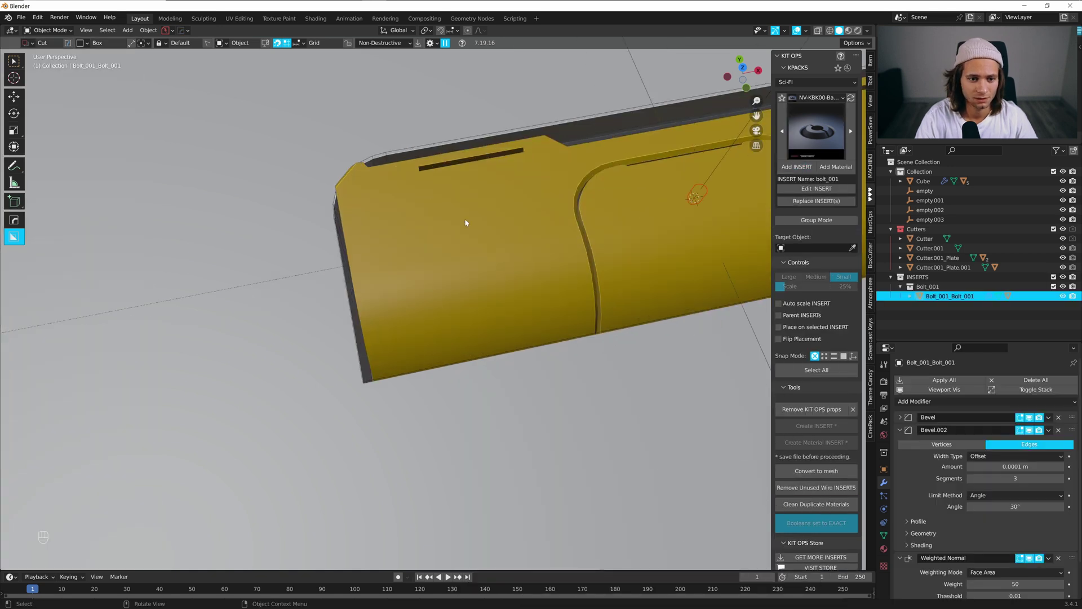
Add the bolt_001 insert and start placing it on the plate's left end in see-through view
left_click_drag(474, 240, 539, 162)
key("ctrl+z")
left_click(808, 165)
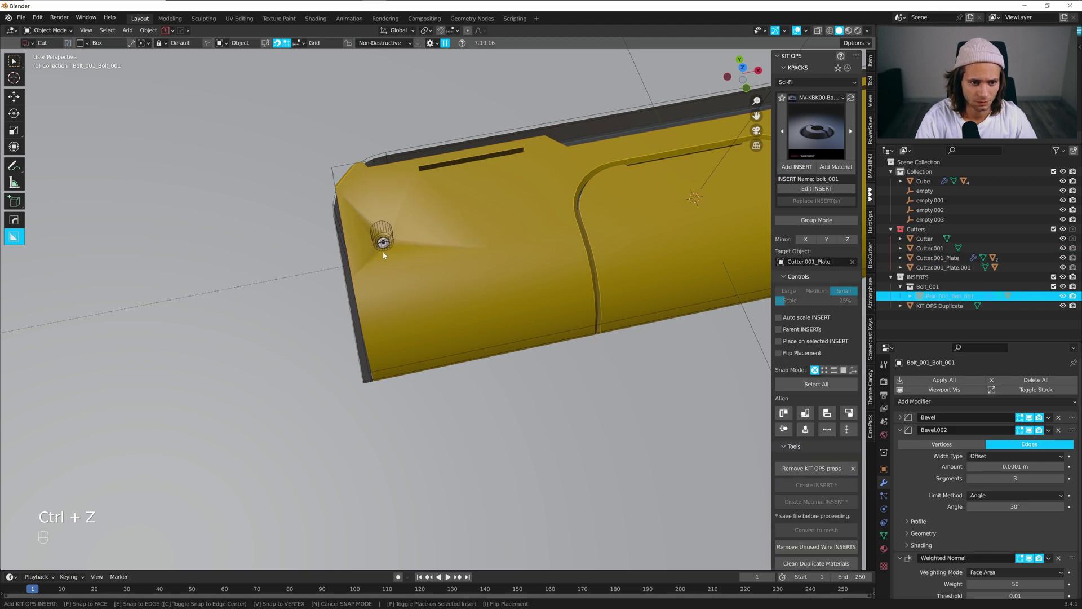
key("shift+z")
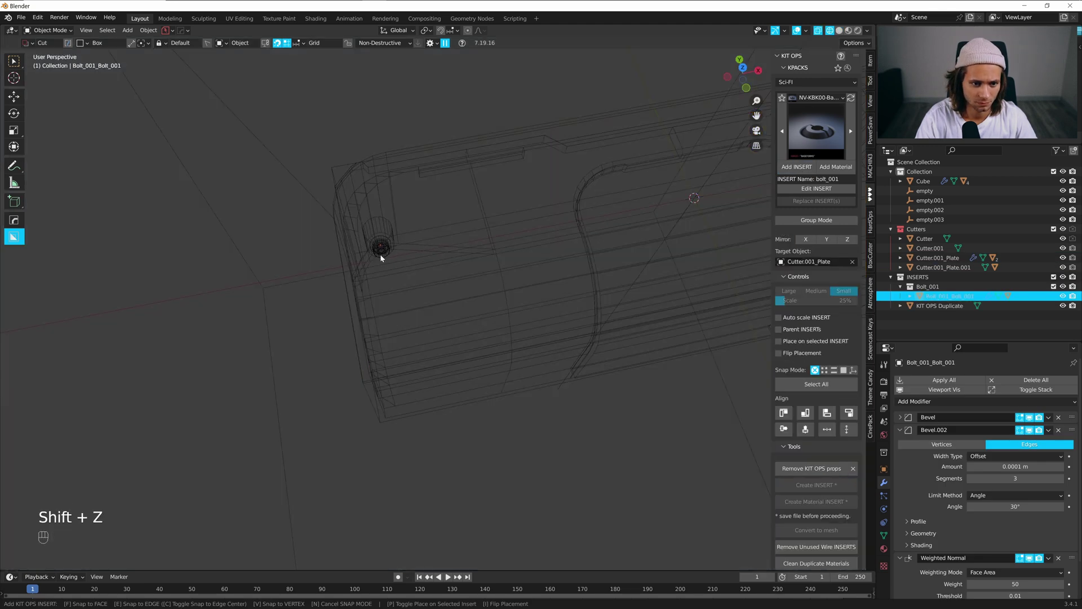
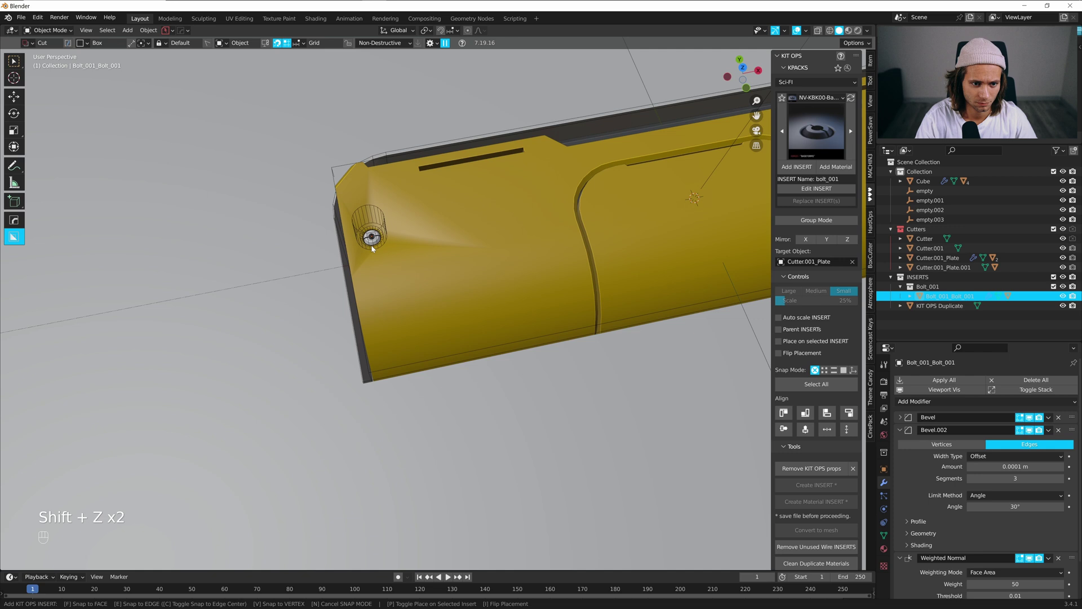
Place the bolt near the plate's left corner and add an edge loop beside it
left_click_drag(412, 243, 513, 261)
left_click(568, 224)
key("Tab")
key("ctrl+r")
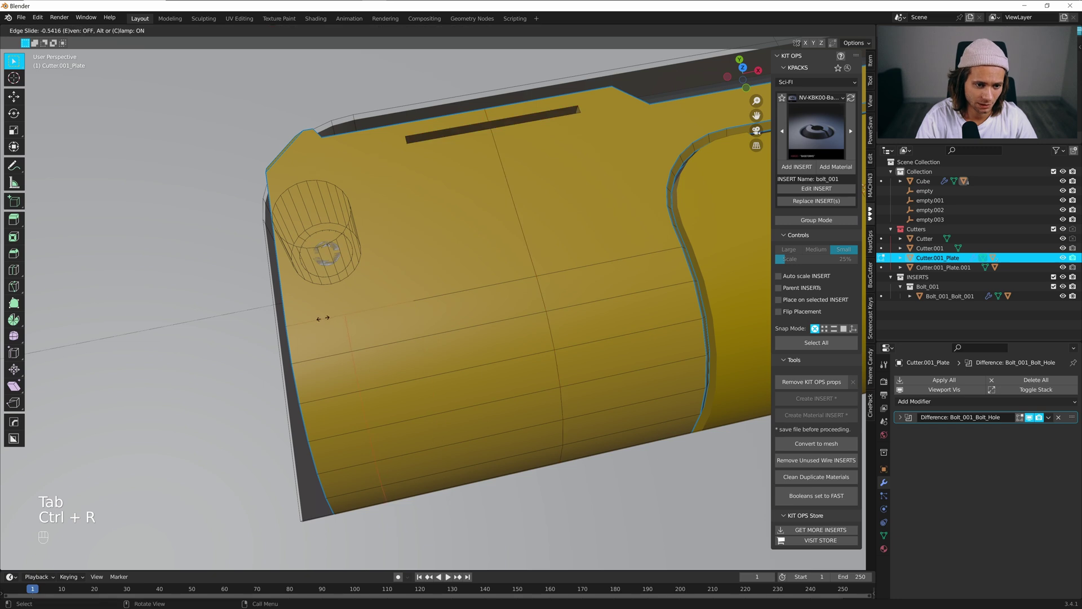
key("Tab")
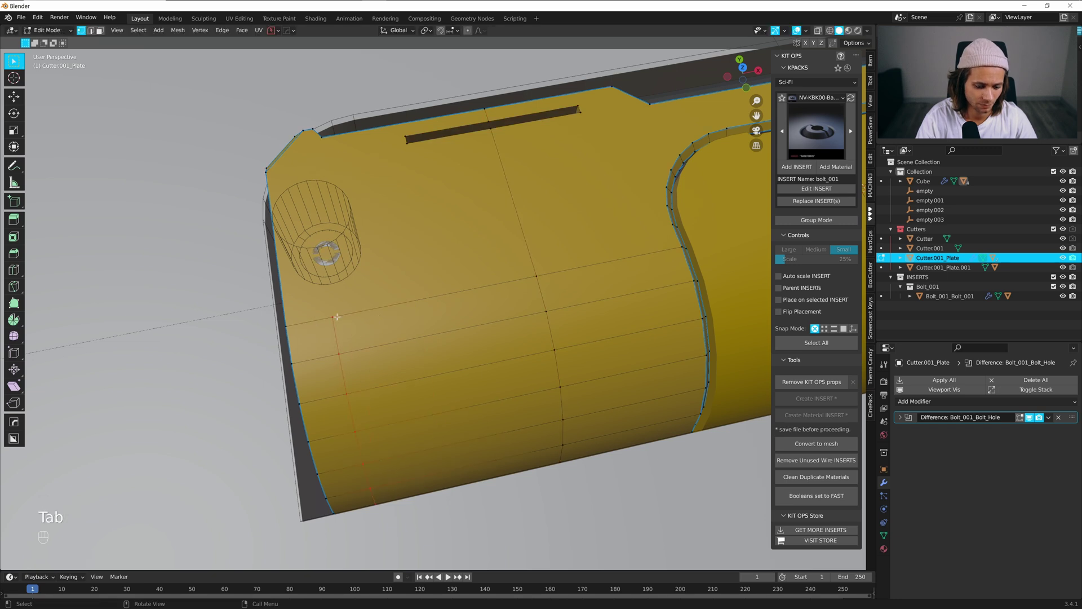
key("`")
key("k")
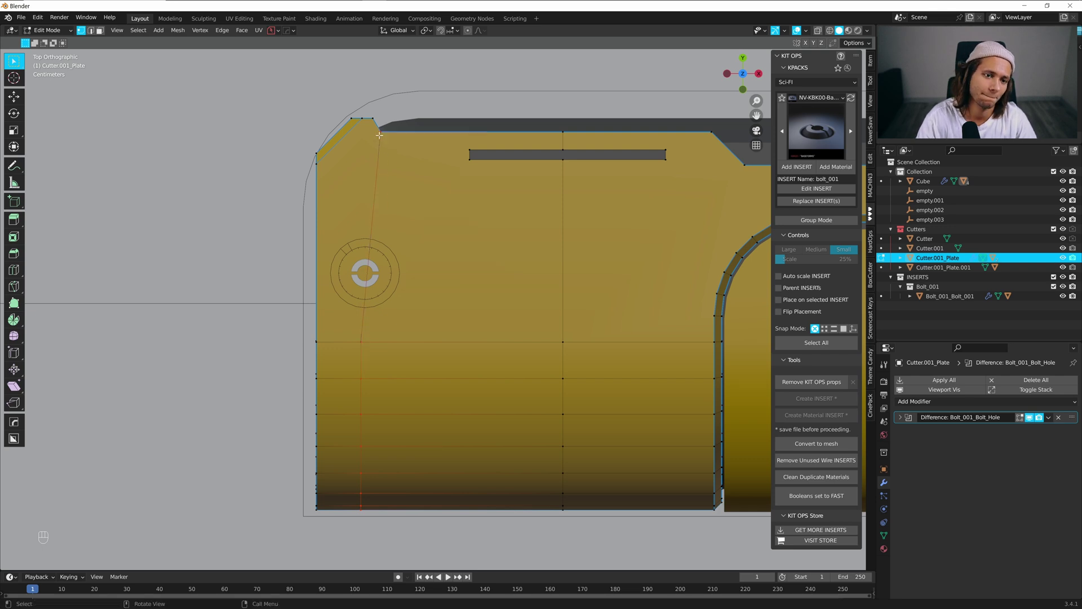
Add a HardOps mirror to the plate on the X axis around a new empty
key("Tab")
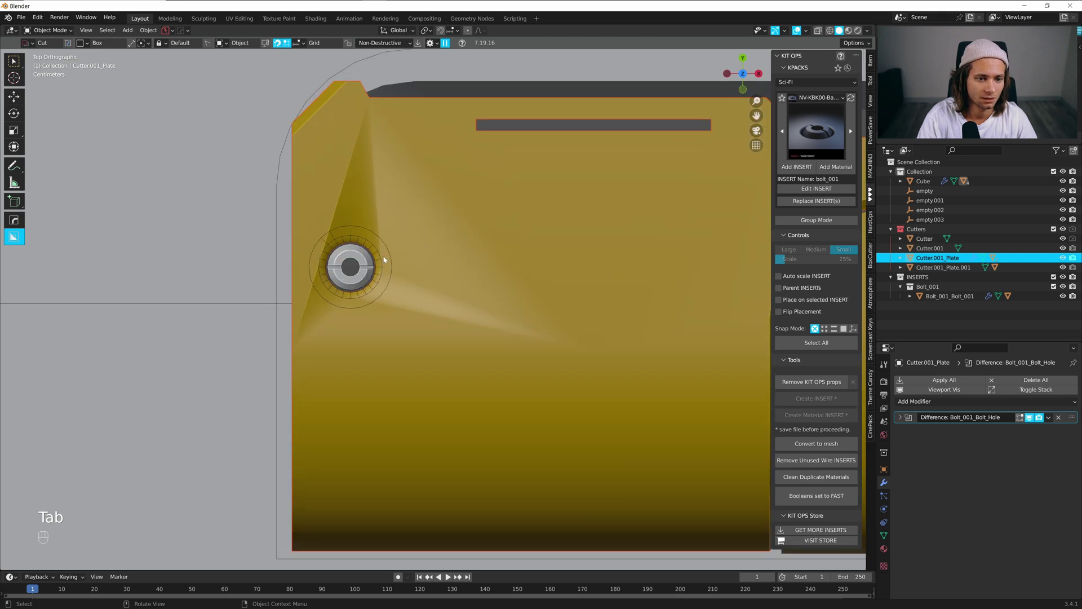
left_click(383, 257)
key("q")
key("x")
left_click_drag(410, 261, 409, 237)
left_click(441, 253)
key("alt+x")
left_click(610, 316)
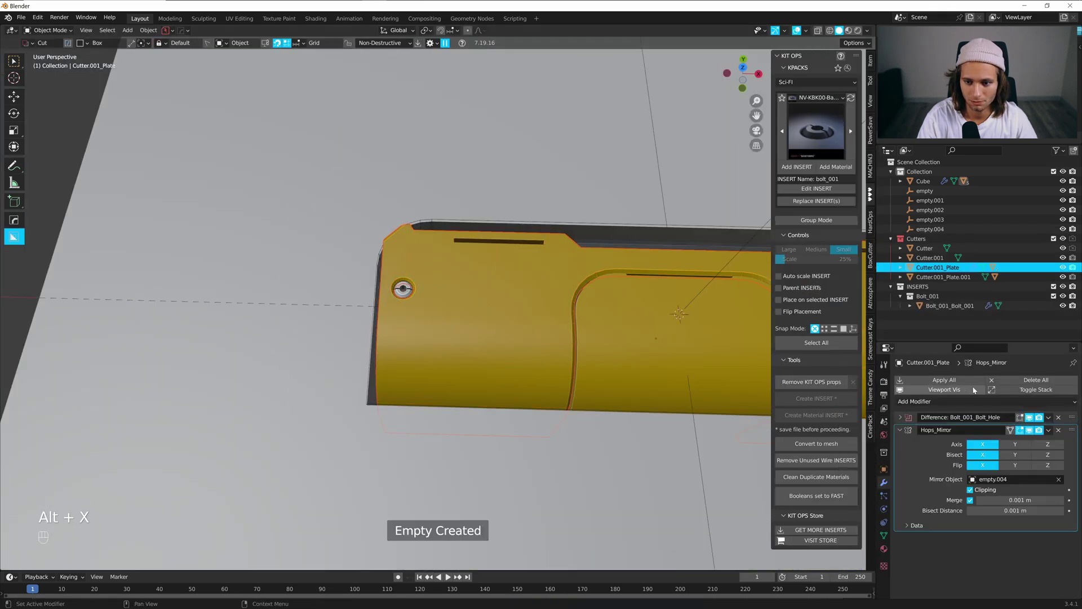
Select the bolt and run HardOps Sharpen on it
left_click(366, 313)
left_click(440, 276)
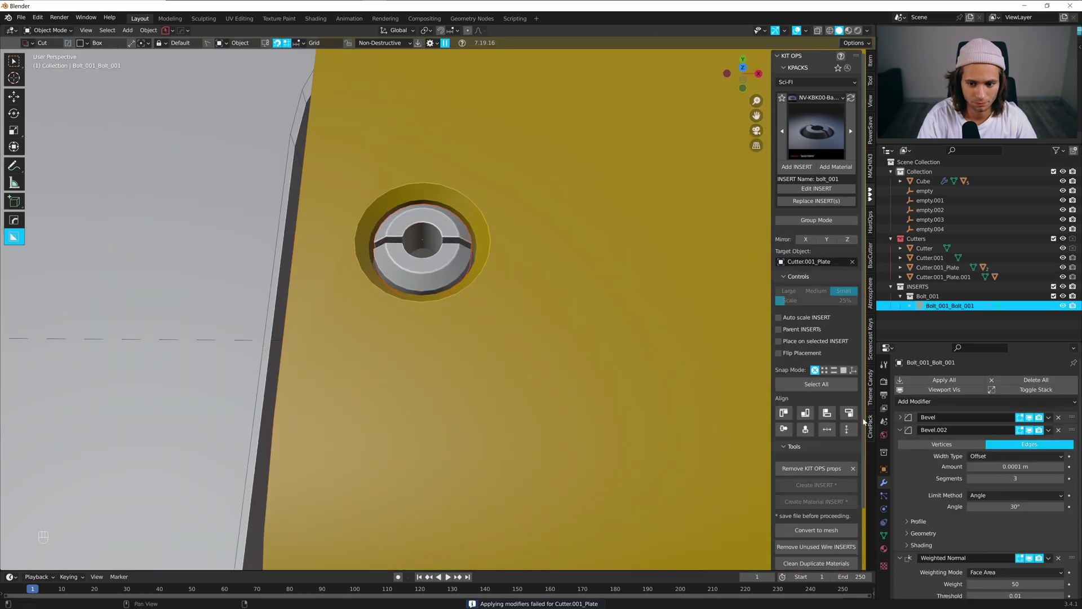
left_click(1052, 425)
left_click(1061, 419)
key("q")
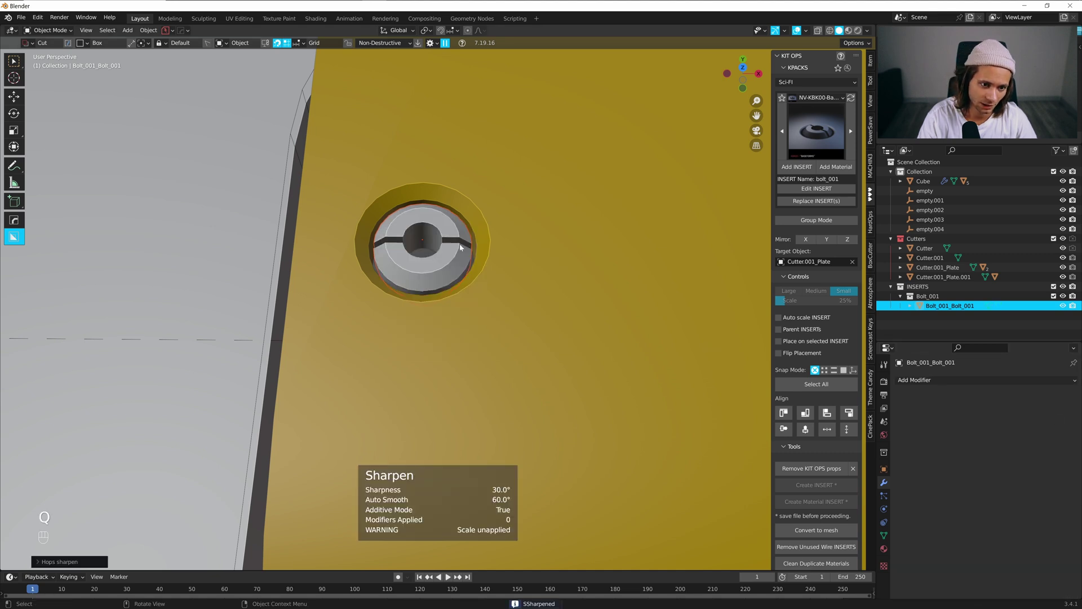
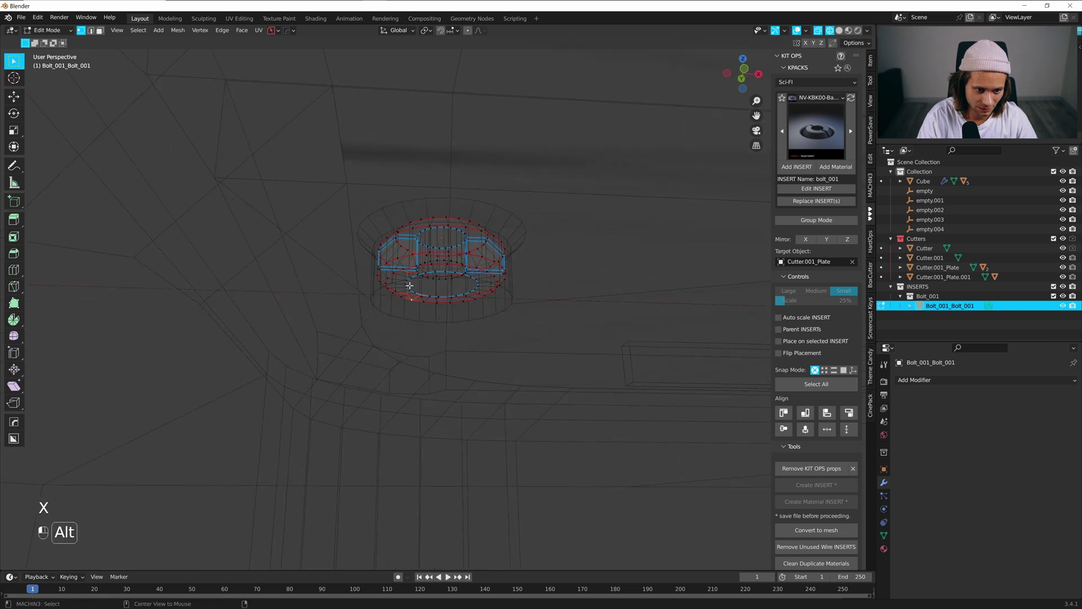
Select the bolt's top faces and move them slightly along Z within the hole
key("x")
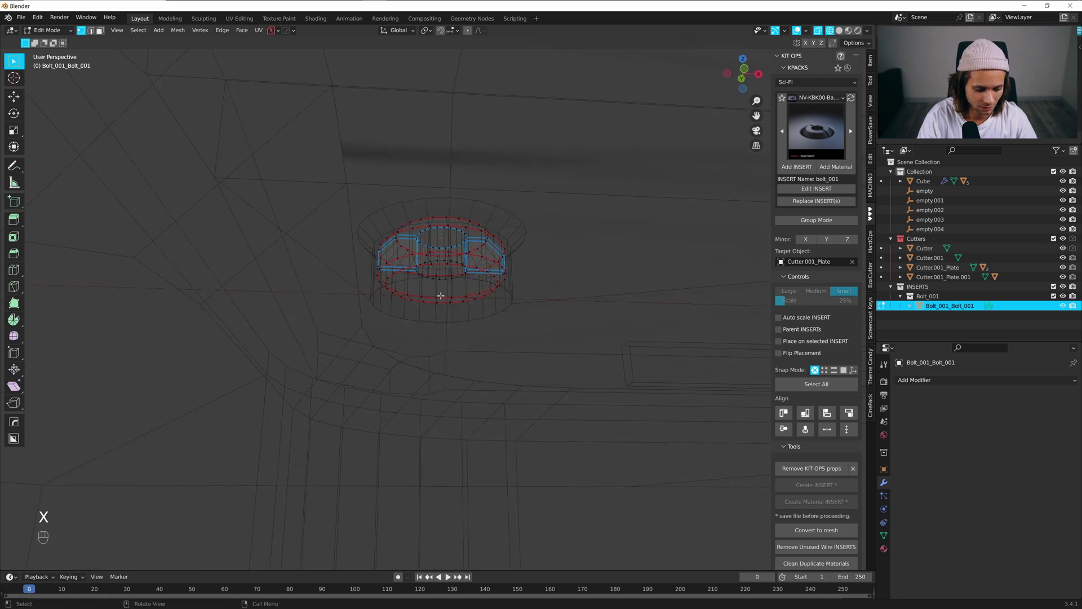
key("a")
key("3")
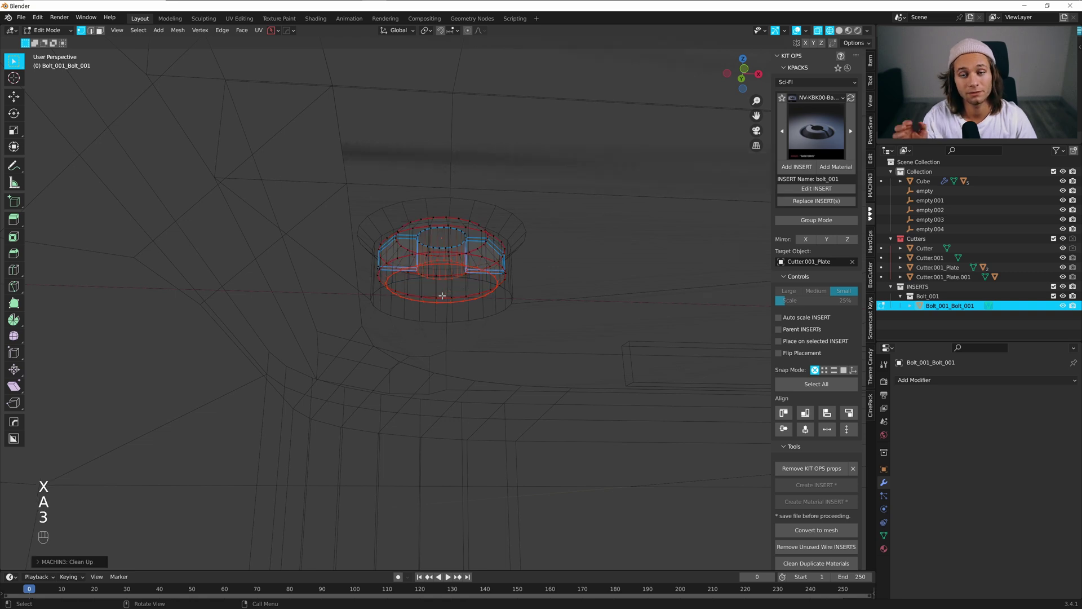
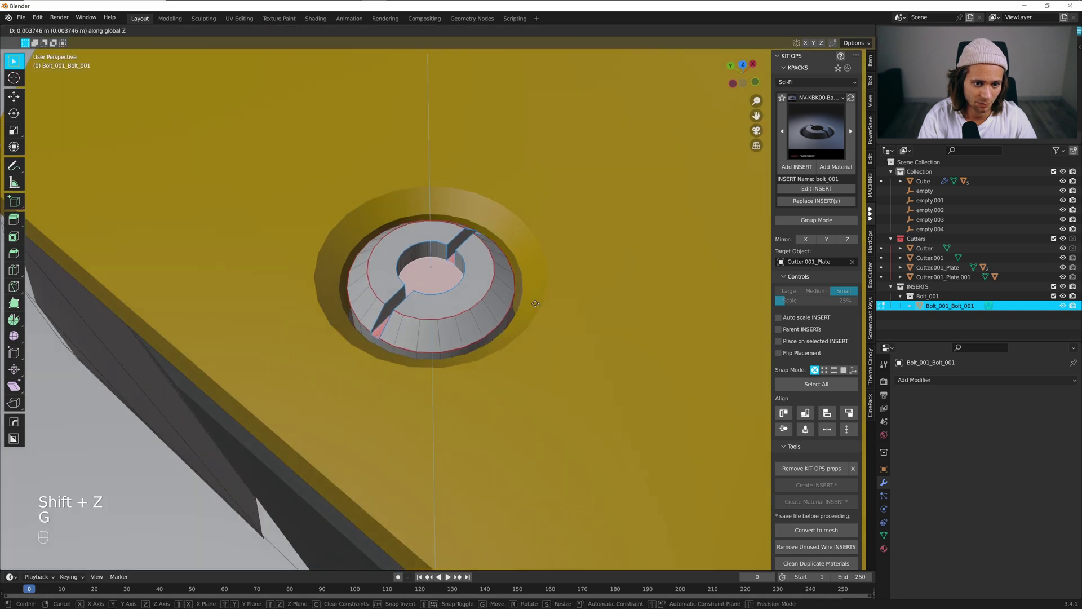
key("Tab")
left_click_drag(492, 299, 478, 300)
left_click(468, 271)
Mirror the bolt across X and select the plate, viewing both ends
key("alt+x")
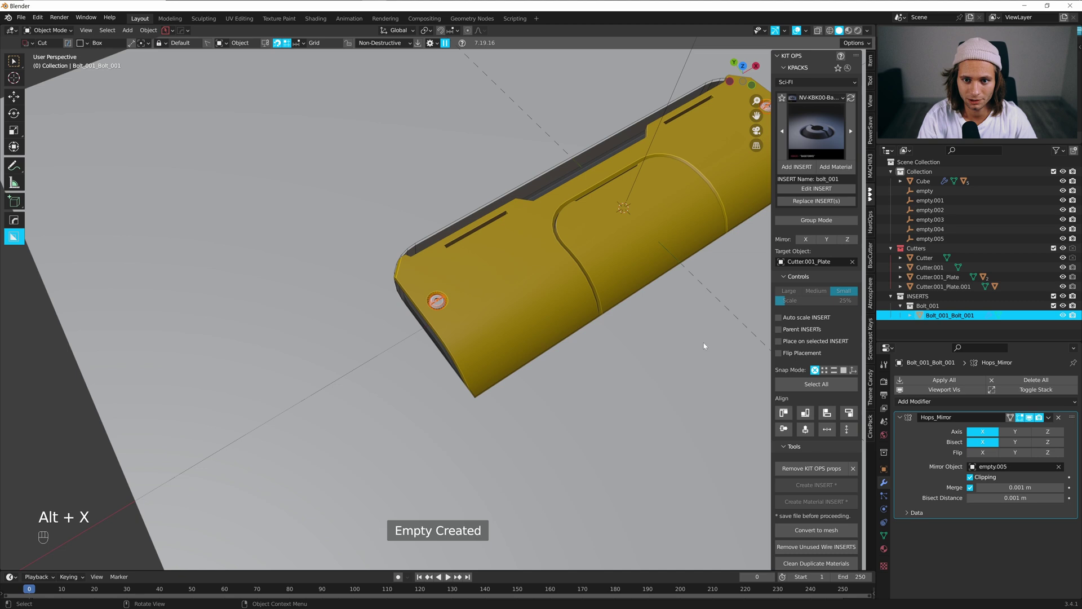
left_click(946, 380)
left_click(446, 292)
left_click_drag(475, 319, 477, 352)
Apply all the plate's modifiers so the mirrored ends and bolt holes become real geometry
left_click(433, 307)
left_click(523, 255)
key("Tab")
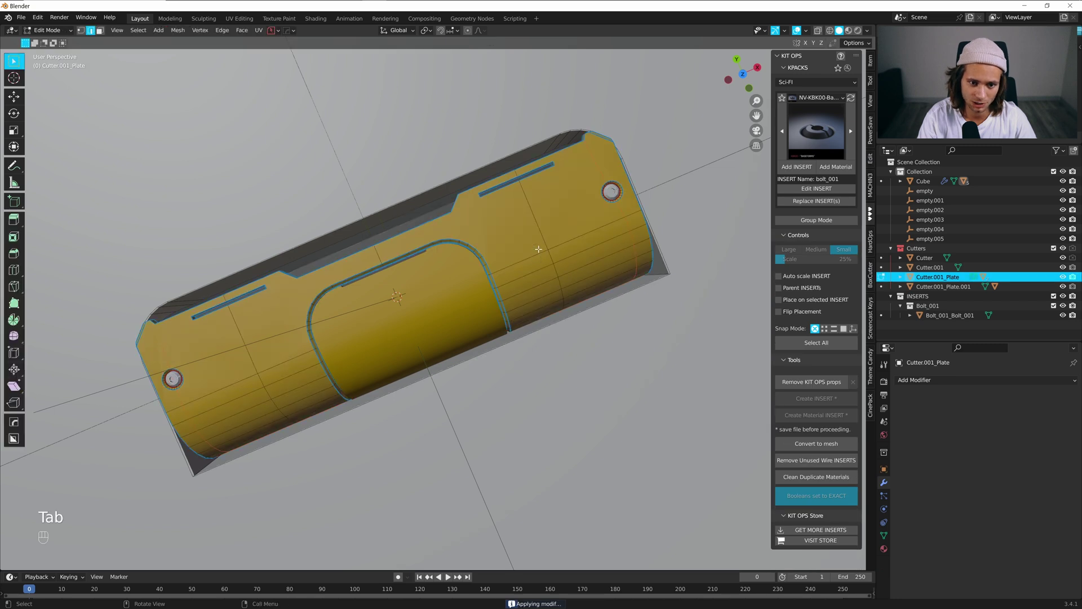
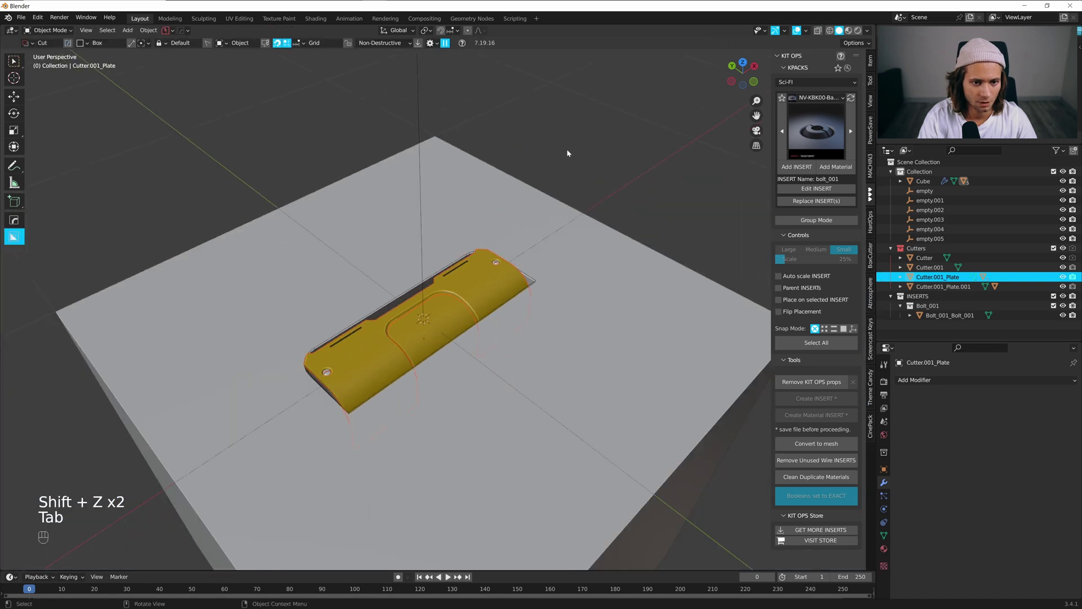
left_click(517, 222)
Select and delete the leftover mirror empties around the plate
left_click(453, 320)
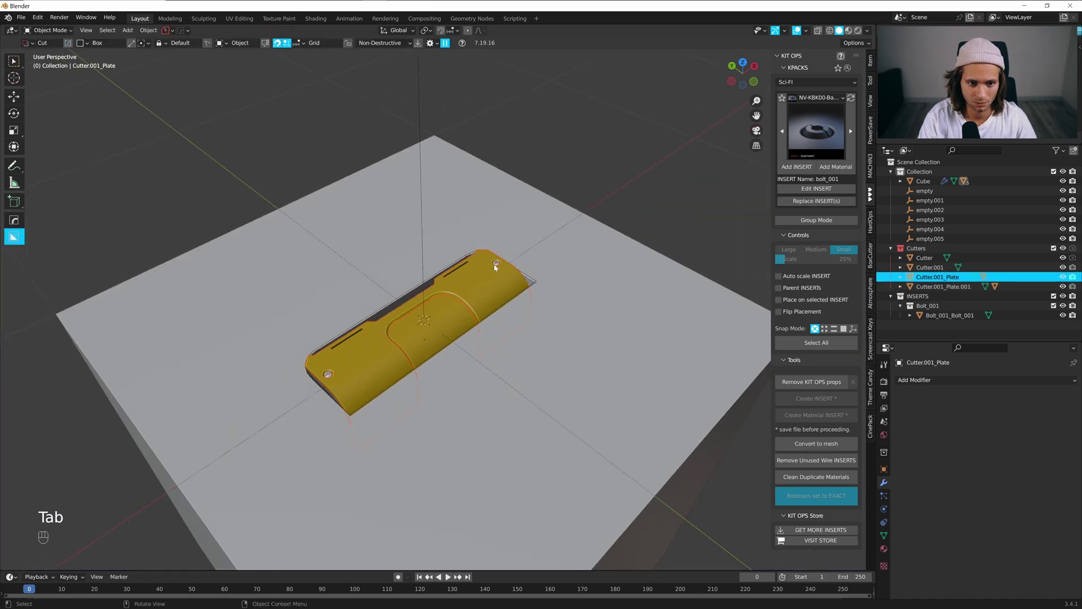
left_click(500, 264)
left_click(457, 246)
key("w")
left_click(431, 177)
left_click(479, 223)
key("g")
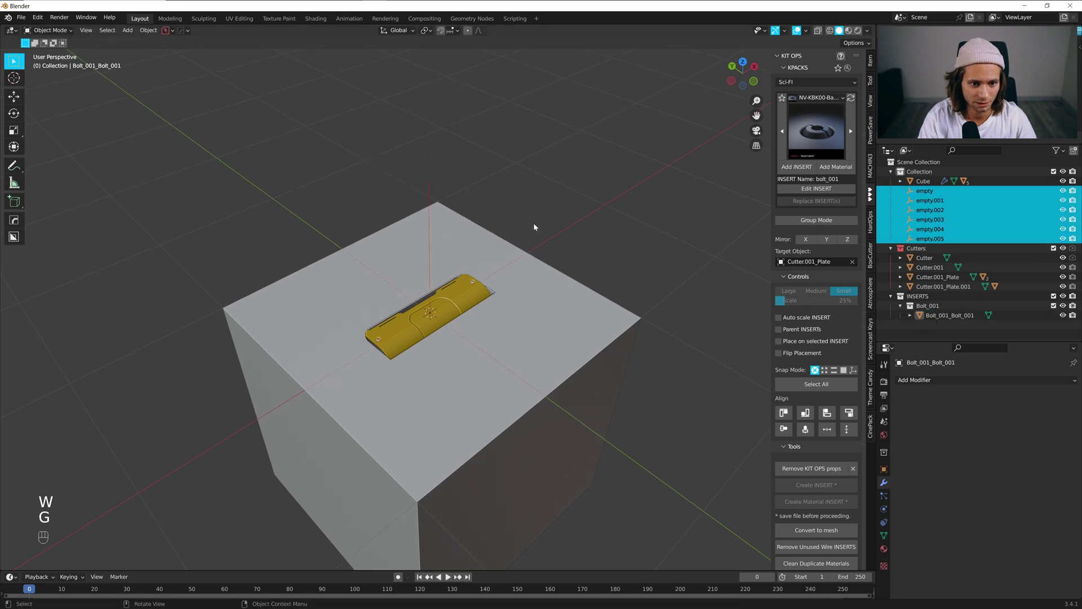
key("x")
Isolate the plate, clear old parenting and parent all cutter pieces under the main Cutter, keeping transforms
left_click(422, 318)
key("shift+z")
key("shift+z")
left_click(528, 201)
key("alt+h")
left_click(494, 237)
key("x")
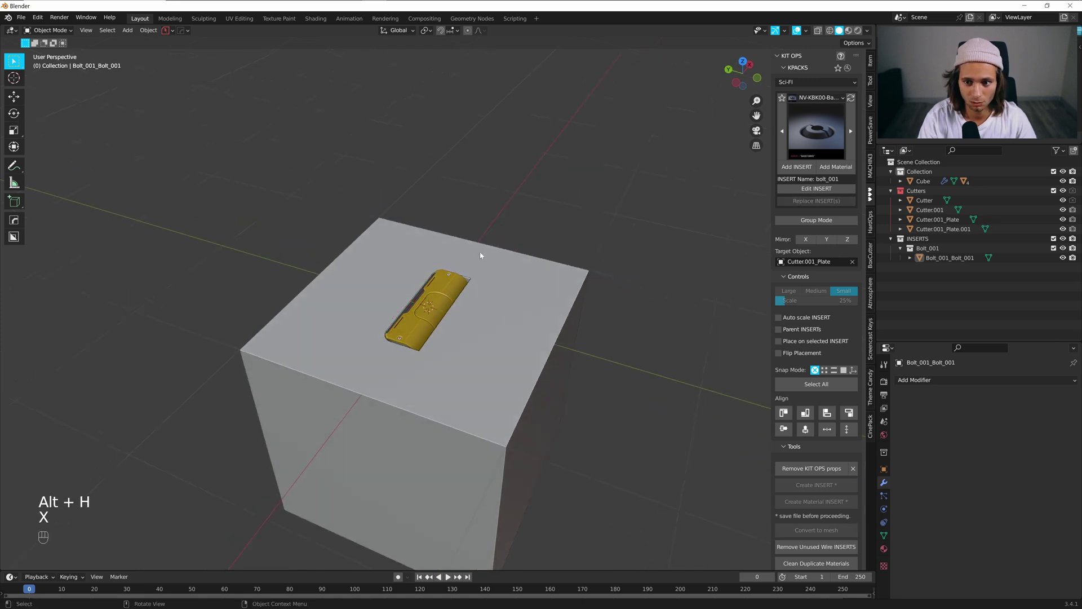
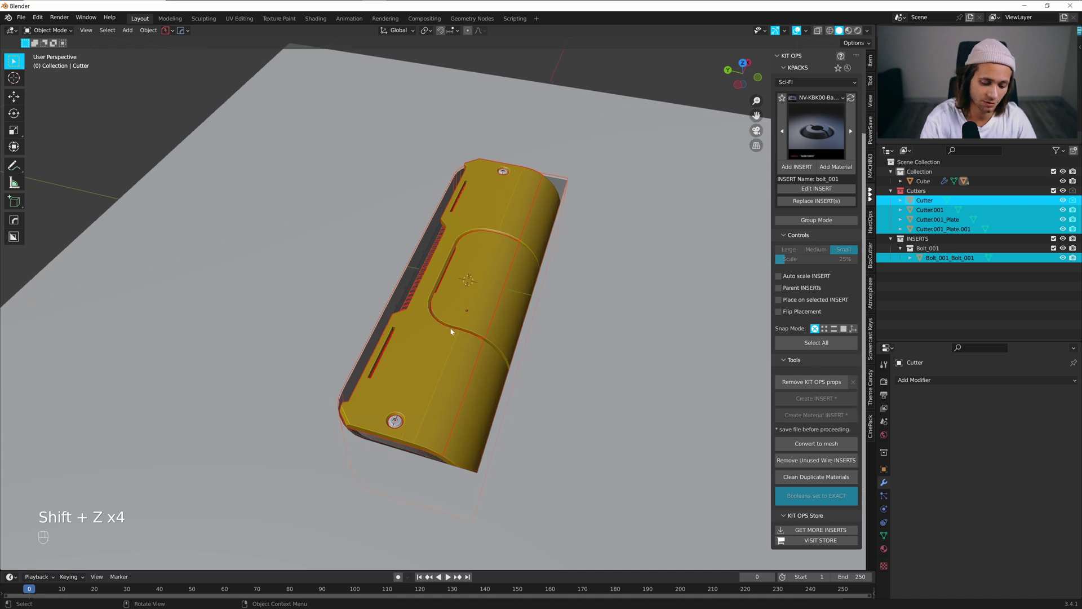
key("alt+p")
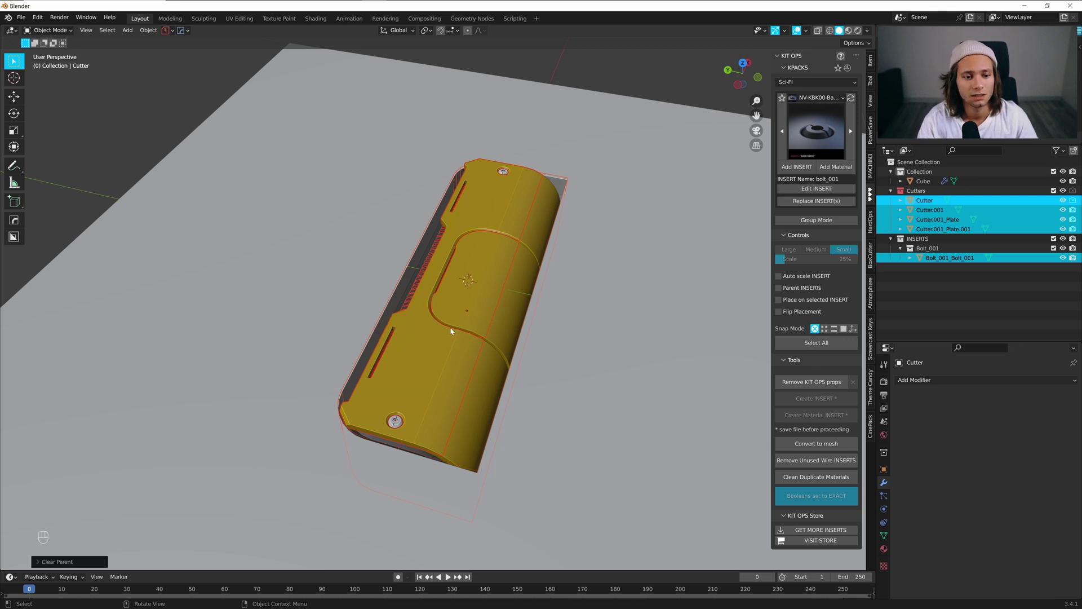
key("ctrl+p")
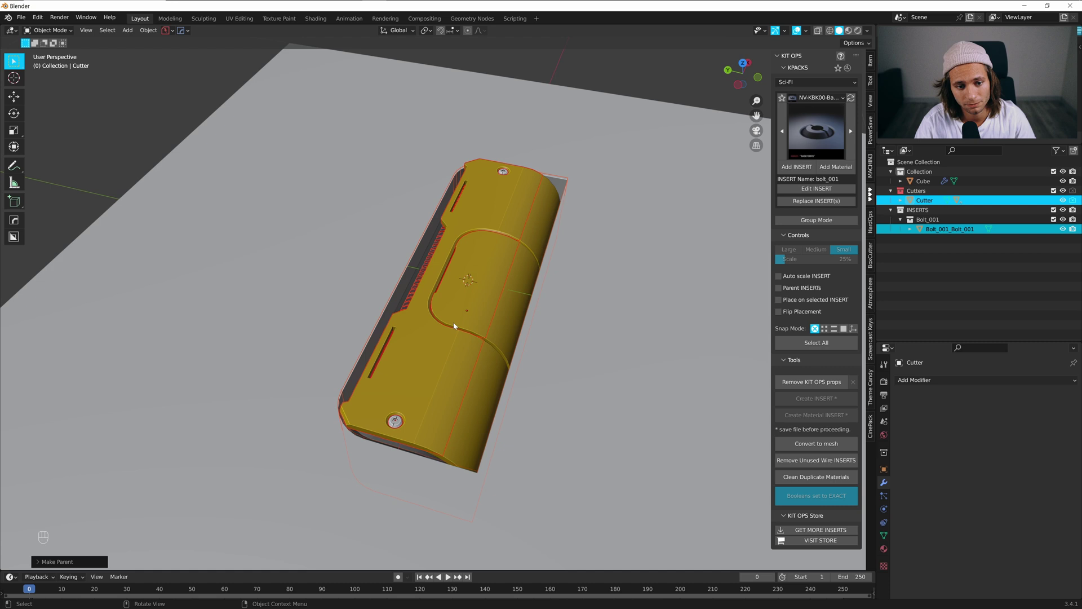
left_click_drag(492, 340, 484, 354)
Move the plate cutter's origin to the 3D cursor and apply its rotation and scale
left_click(489, 350)
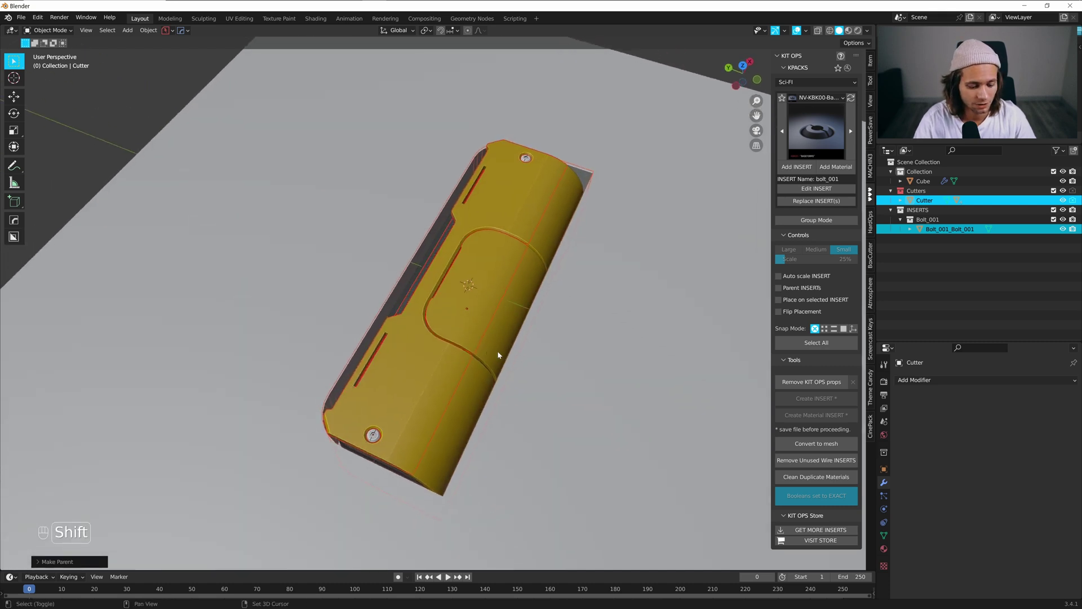
key("shift+d")
key("ctrl+z")
key("shift+s")
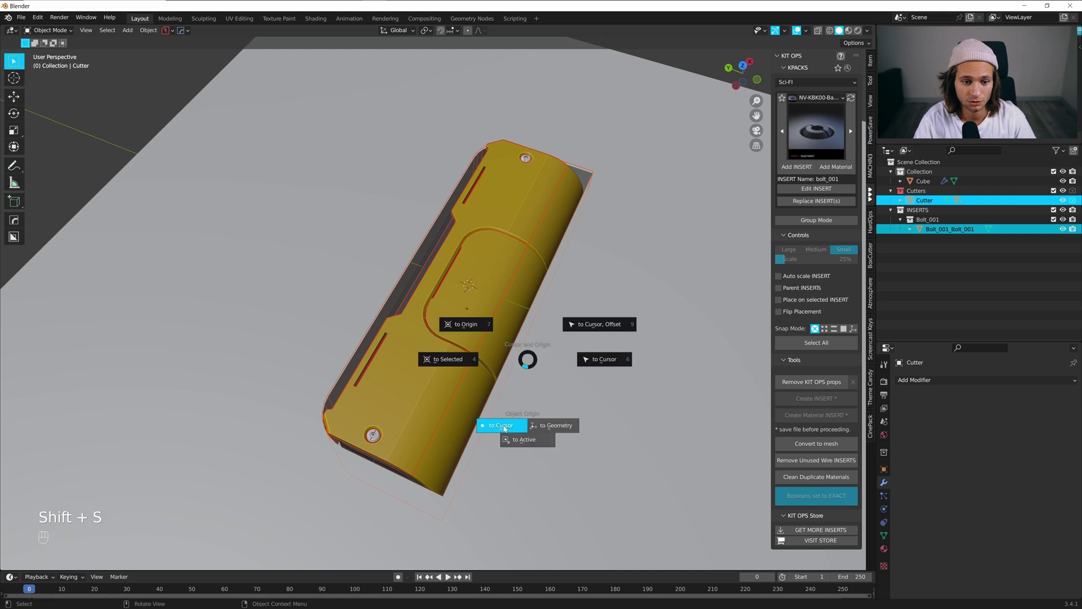
left_click_drag(503, 424, 536, 376)
key("ctrl+a")
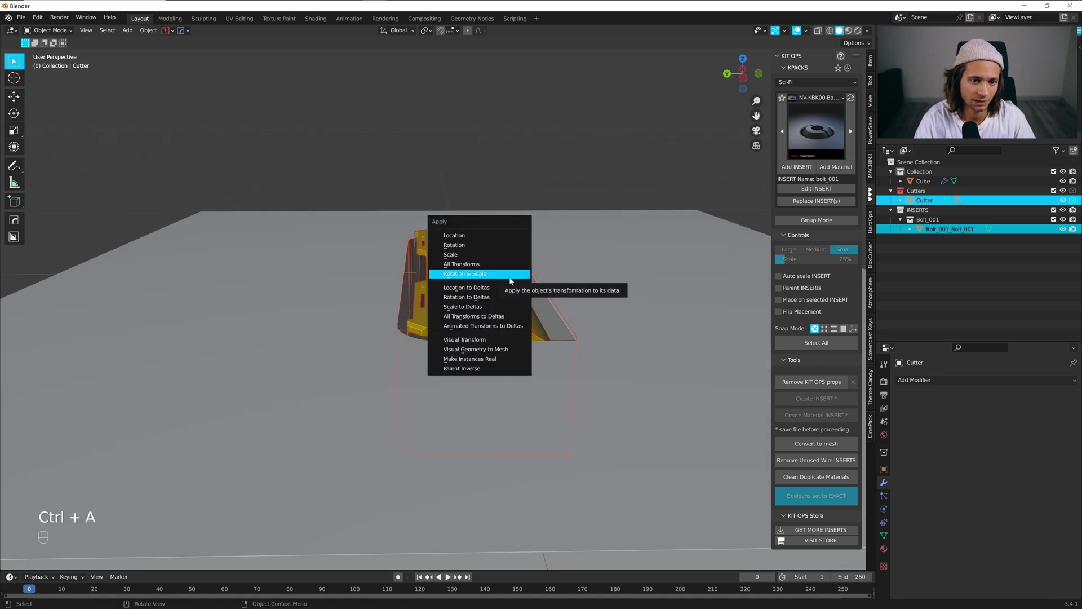
left_click_drag(561, 303, 541, 325)
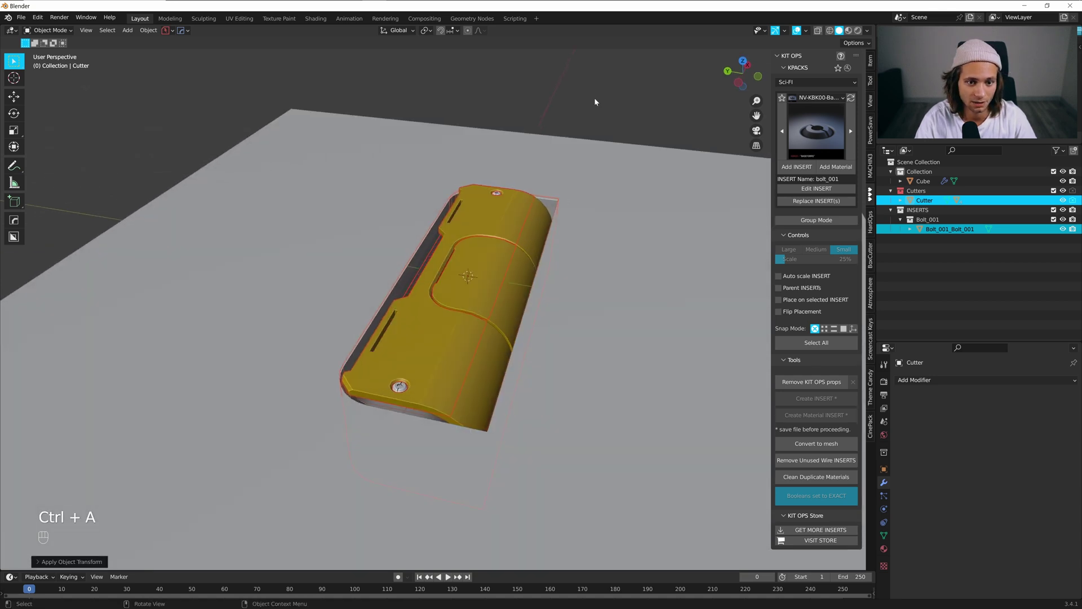
Inspect the plate from several angles and save the file as insert_tut.blend
left_click_drag(796, 100, 831, 109)
left_click(602, 187)
left_click_drag(891, 549, 505, 292)
left_click_drag(507, 292, 580, 288)
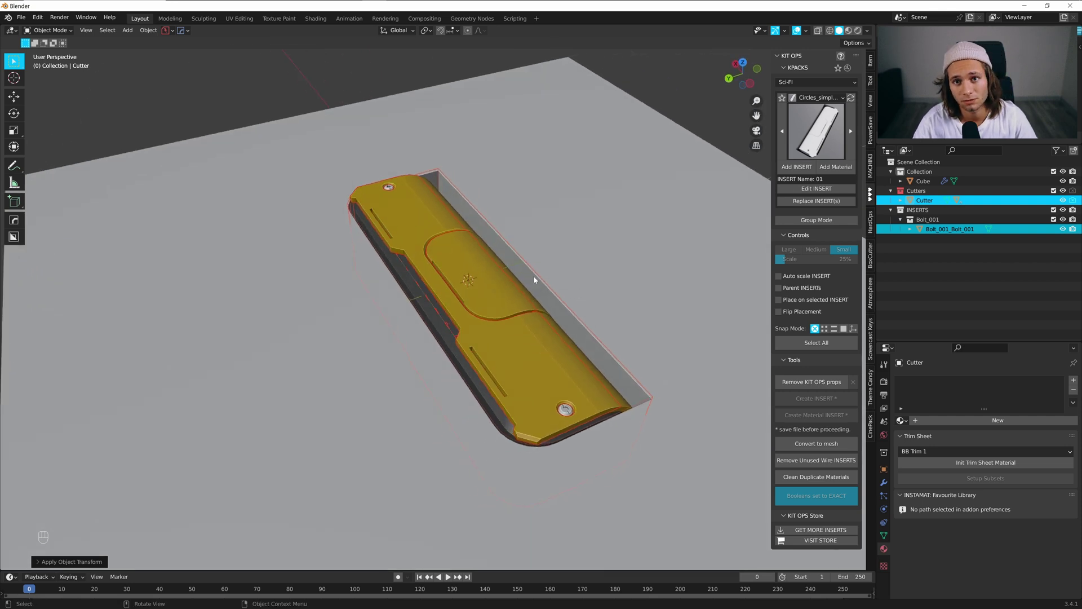
left_click_drag(515, 281, 472, 283)
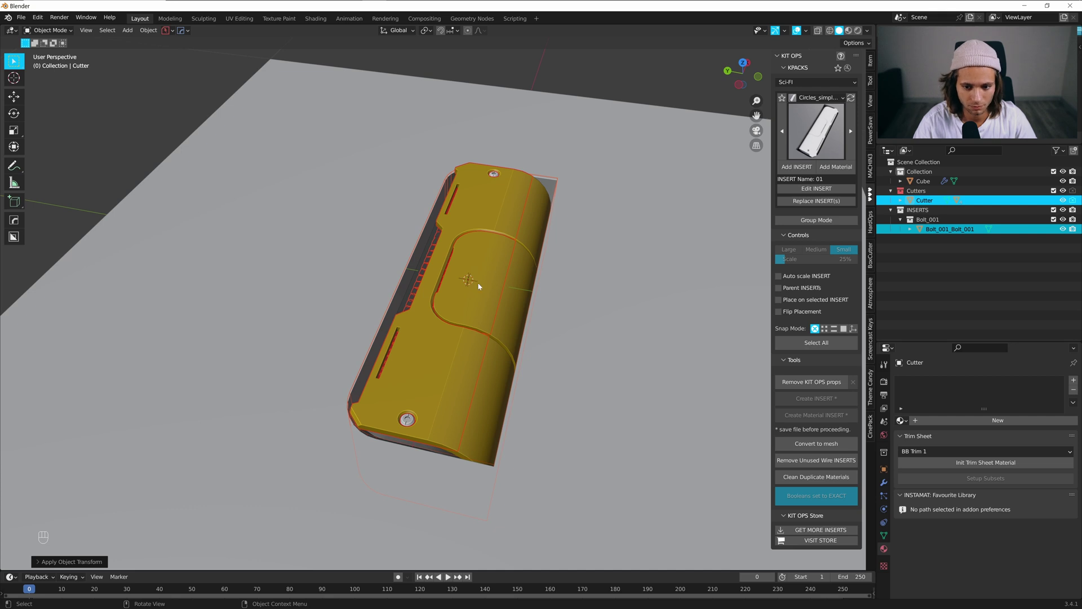
left_click(484, 287)
key("ctrl+s")
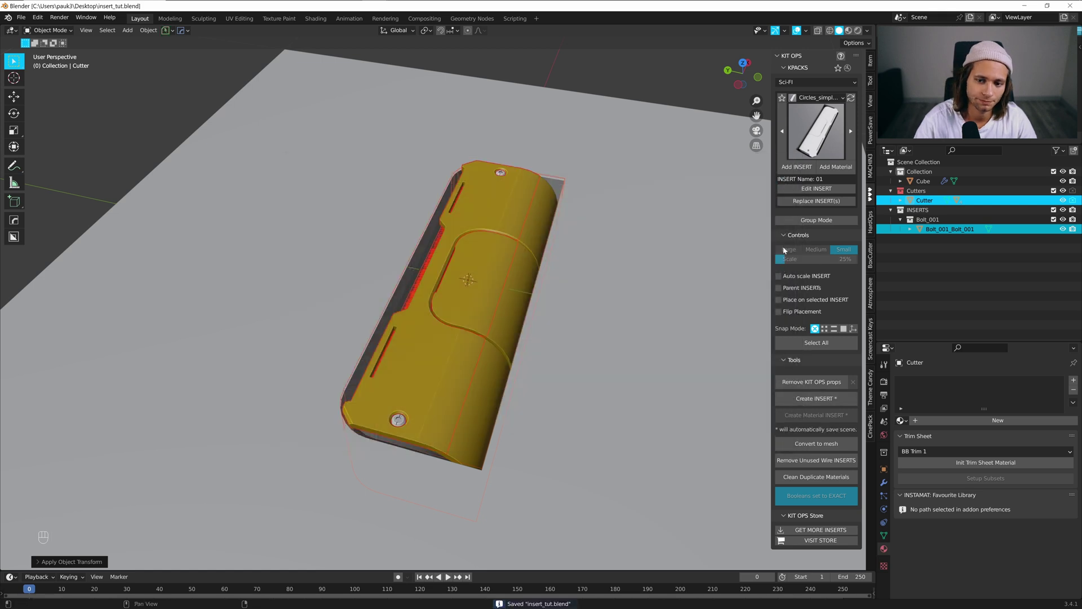
Create a new KIT OPS insert from the plate cutter and select the yellow plate body as Solid
left_click(716, 222)
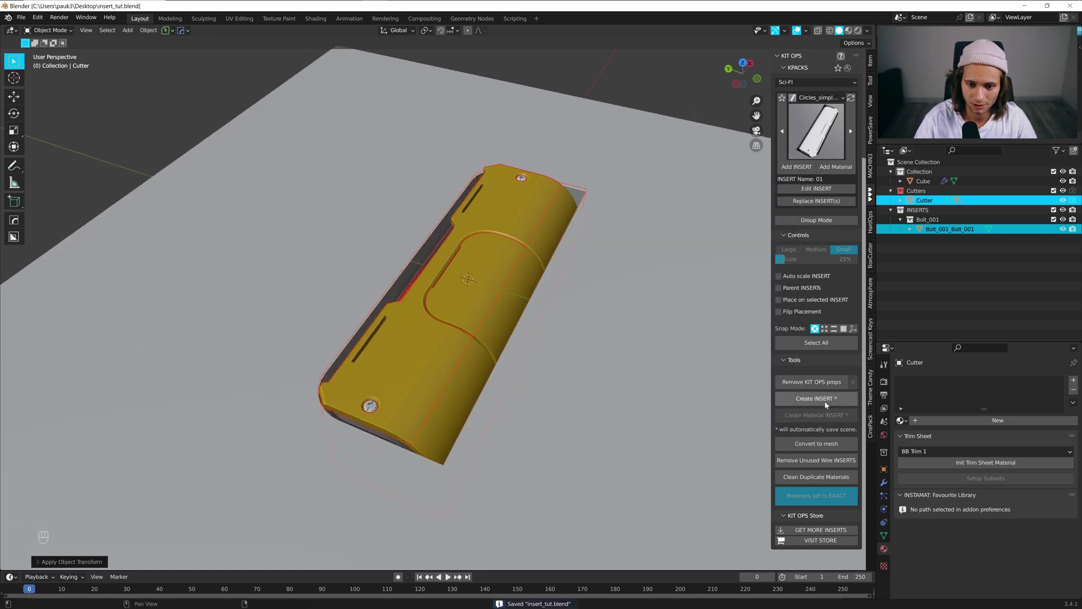
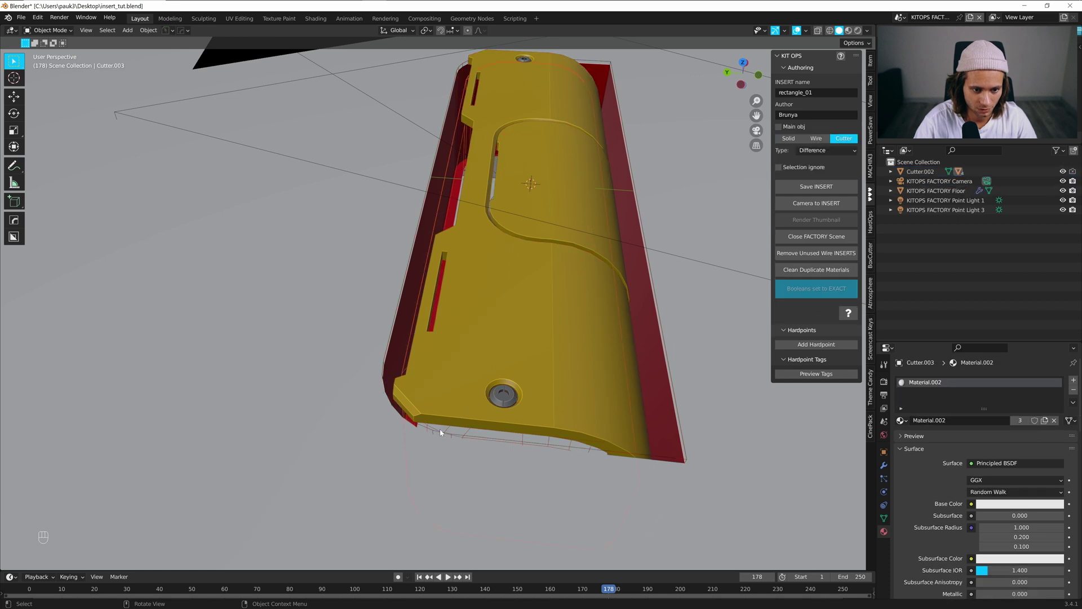
right_click(798, 138)
left_click(521, 327)
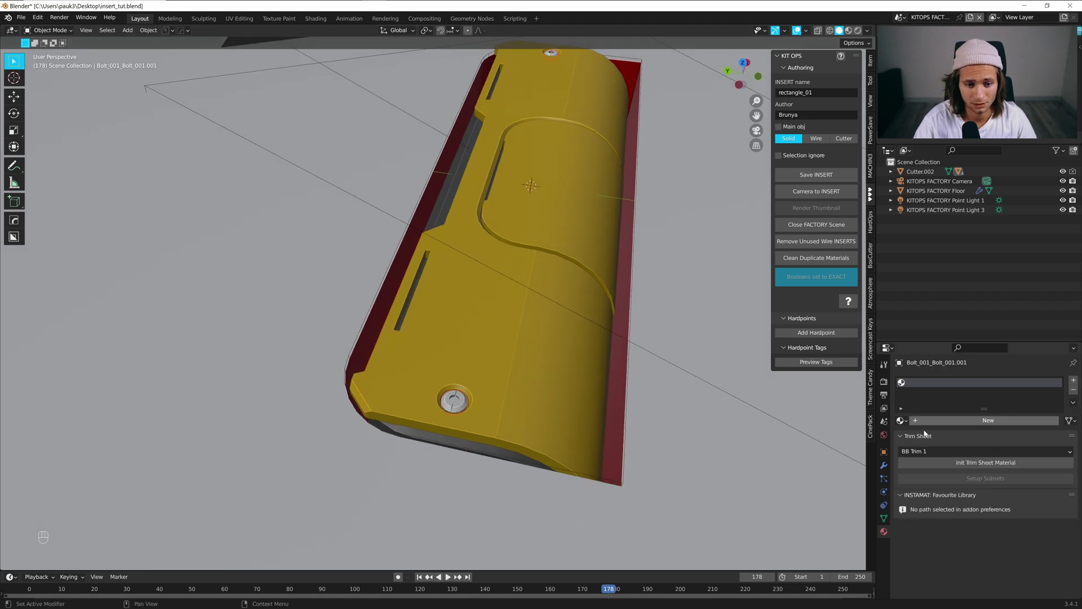
middle_click(531, 441)
middle_click(595, 317)
left_click_drag(647, 276, 600, 301)
left_click_drag(600, 302, 641, 282)
left_click(609, 300)
Set Cutter.002 as the main Difference object and frame the insert rectangle_01 through the camera
key("shift+z")
left_click(585, 391)
left_click(610, 181)
left_click(417, 200)
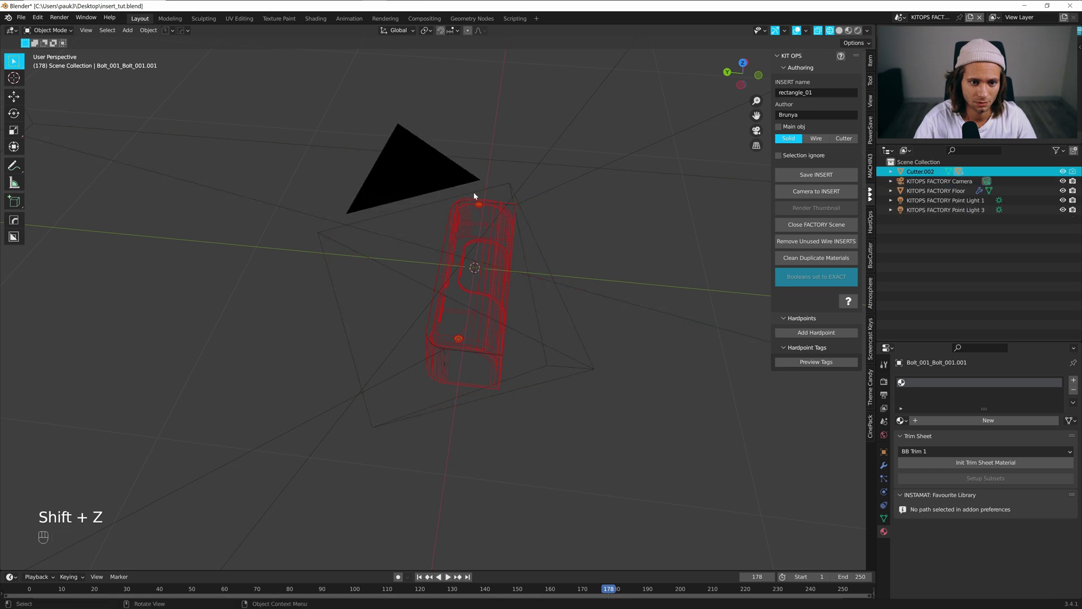
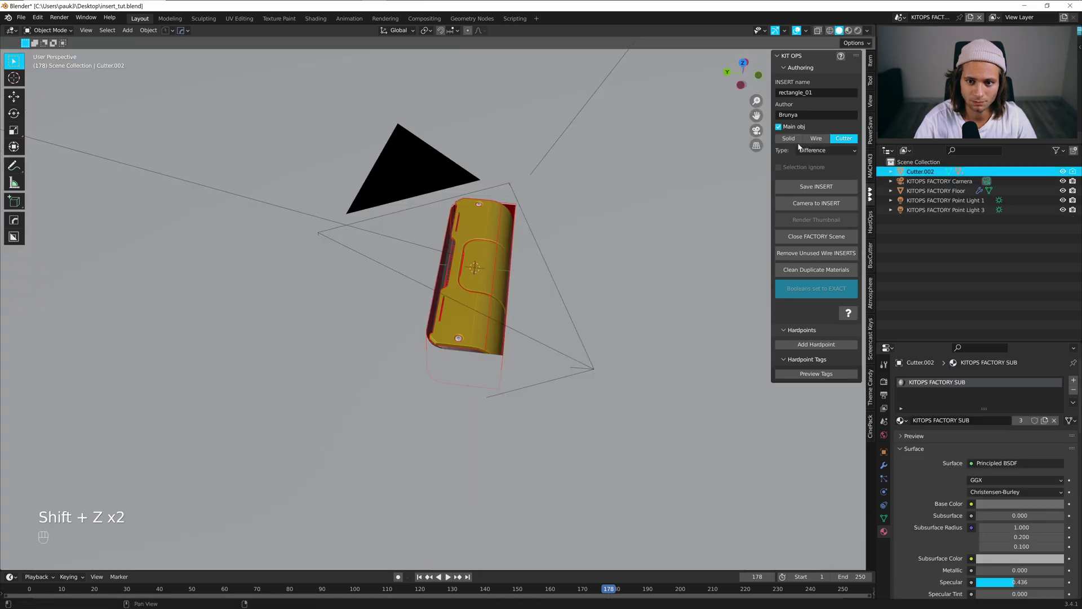
left_click(812, 191)
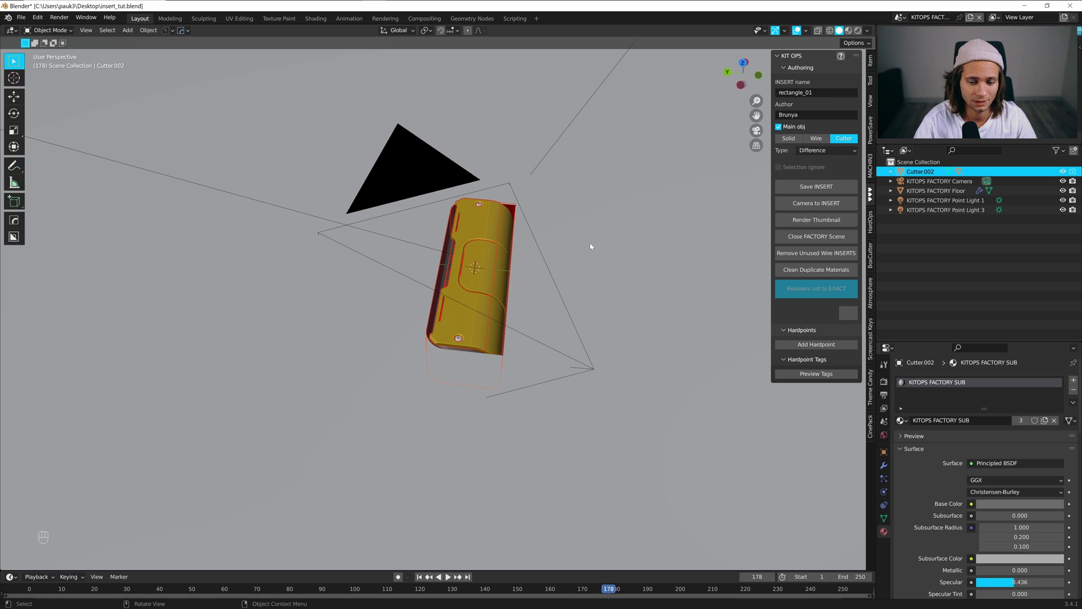
key("KP_0")
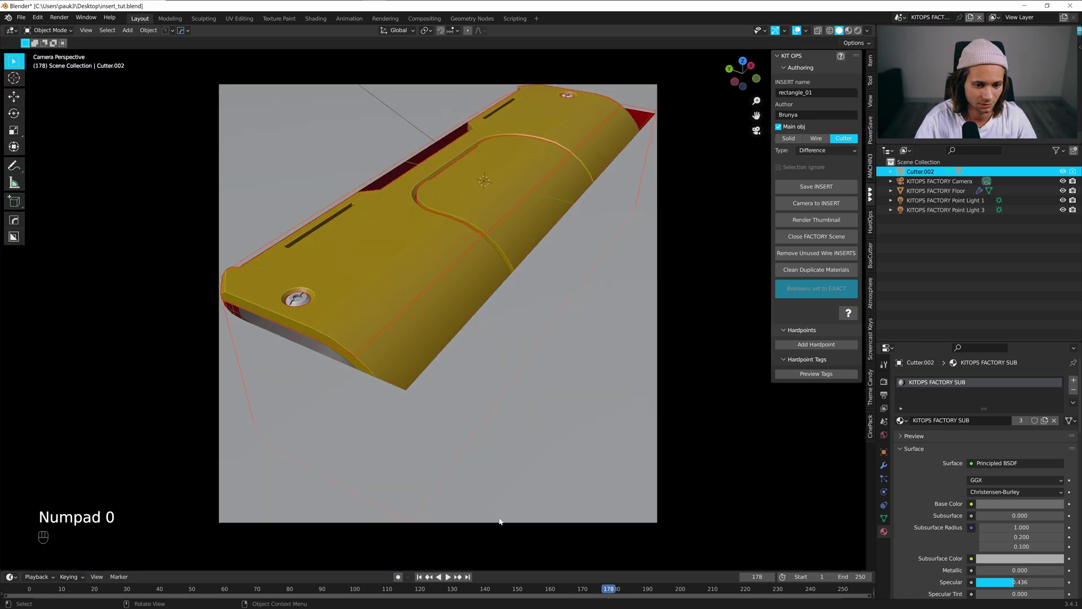
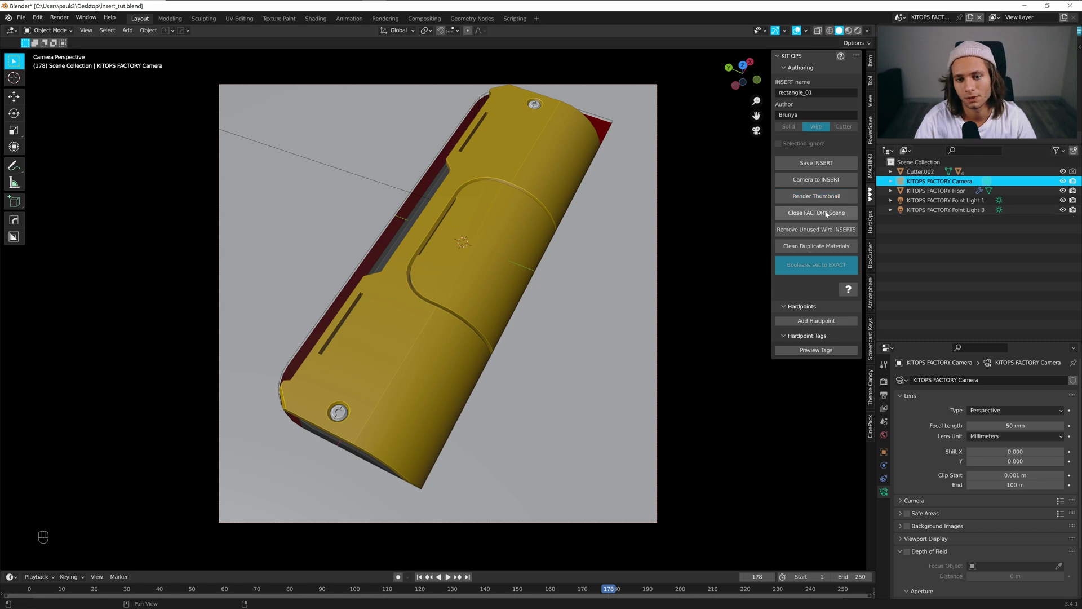
Leave the FACTORY scene and add a new cube placed beside the first one
left_click(828, 213)
left_click(563, 161)
key("shift+a")
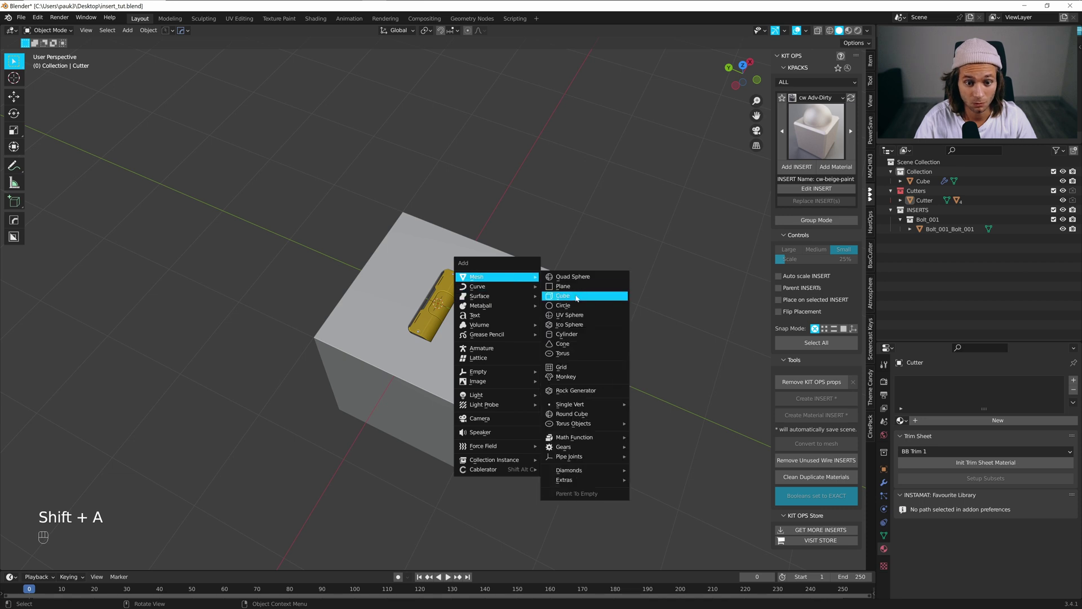
left_click(497, 292)
key("g")
left_click_drag(316, 291, 453, 230)
left_click(402, 317)
Bevel the cube's top front edge in edit mode
key("Tab")
key("ctrl+b")
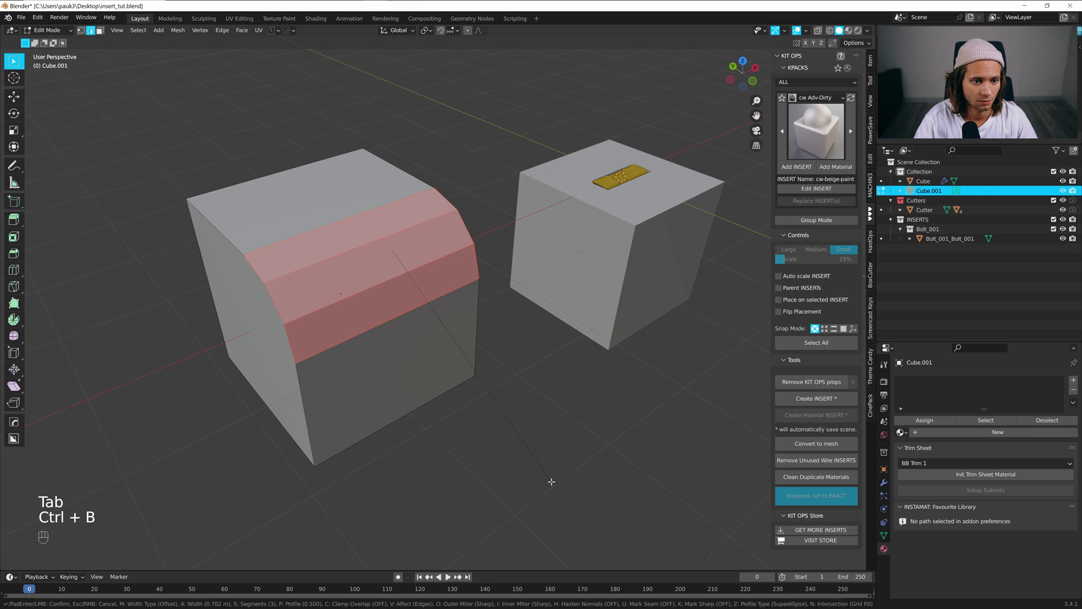
key("Tab")
Sink three rectangle_01 plate inserts into the cube's faces as recessed panels
left_click_drag(814, 82, 805, 147)
left_click(814, 96)
left_click_drag(813, 121, 503, 360)
left_click_drag(383, 301, 447, 327)
left_click(809, 164)
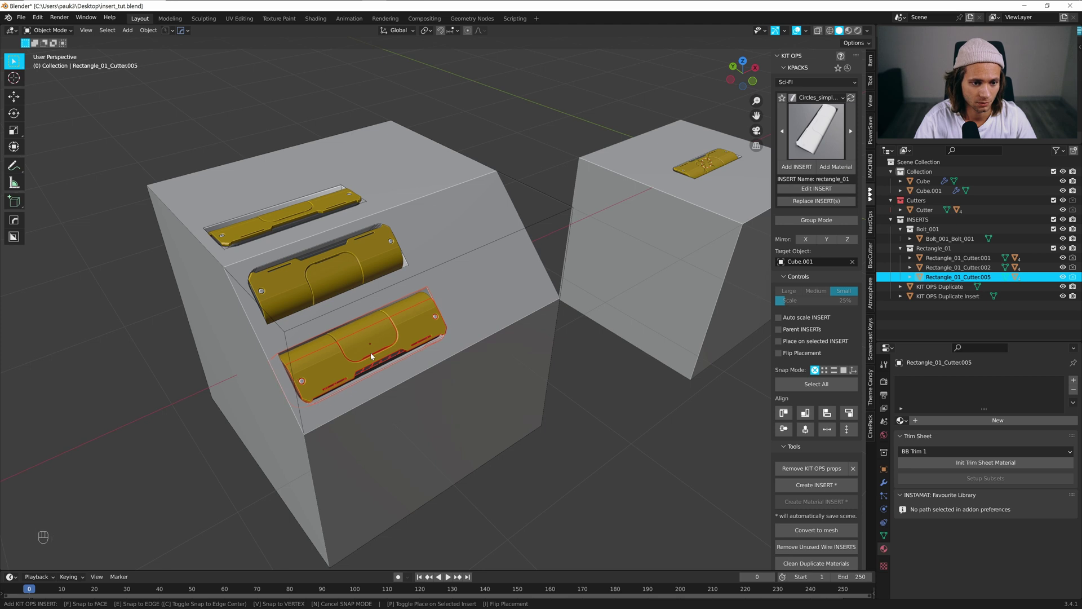
left_click_drag(453, 333, 407, 331)
middle_click(595, 129)
middle_click(470, 372)
left_click_drag(416, 420, 535, 345)
left_click_drag(556, 343, 577, 339)
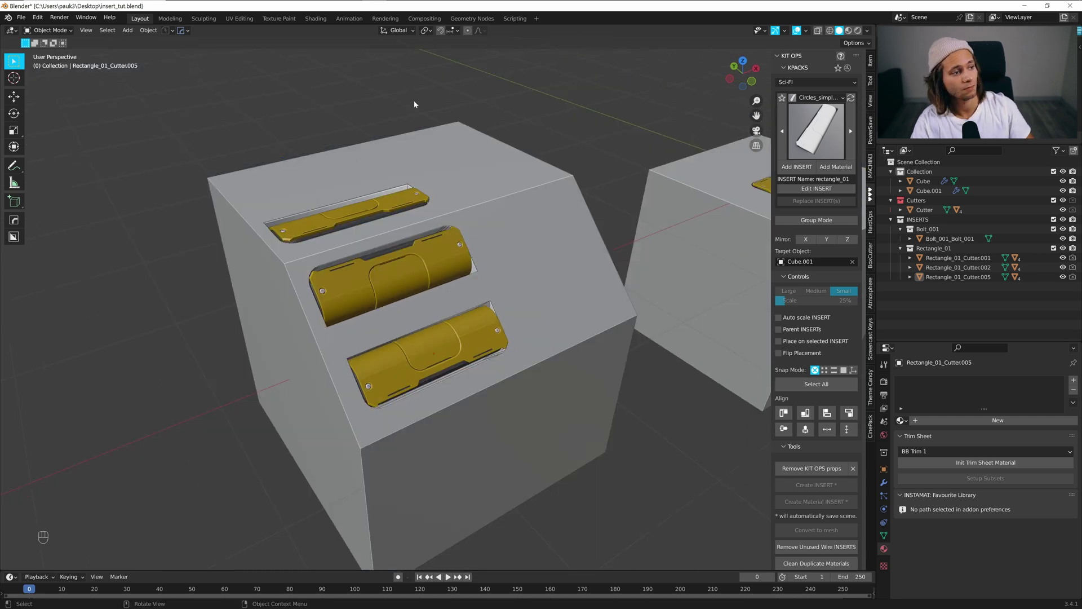